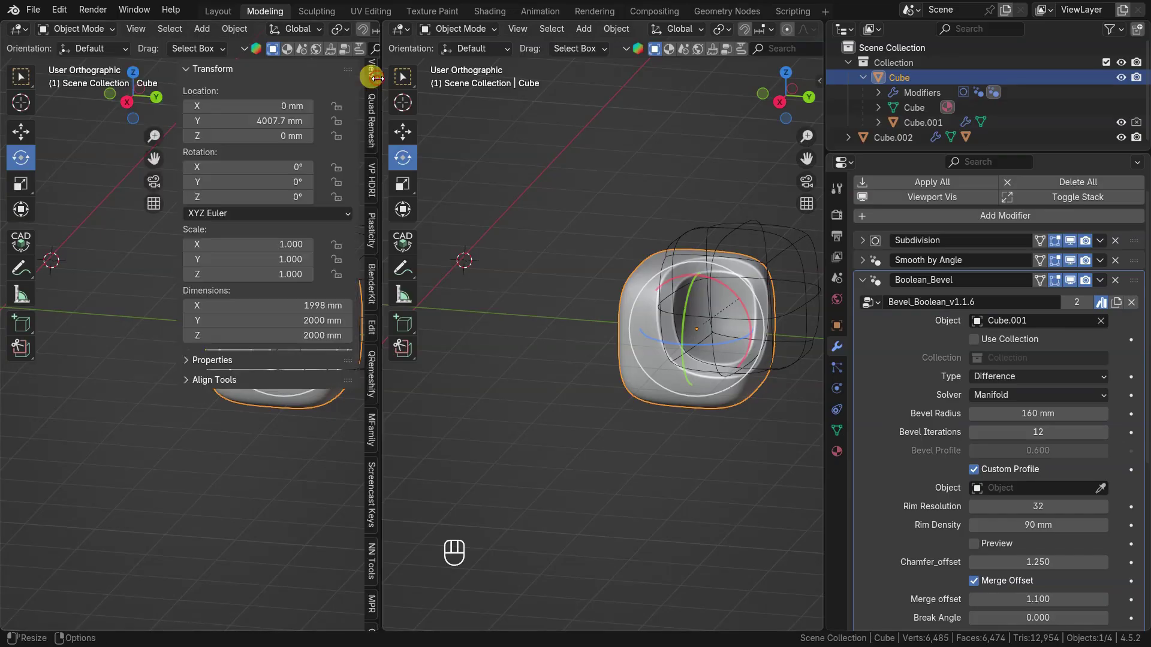
Add a Single Vert mesh and extrude its vertex to 1000 mm X and Y in top view
key("shift+s")
key("shift+a")
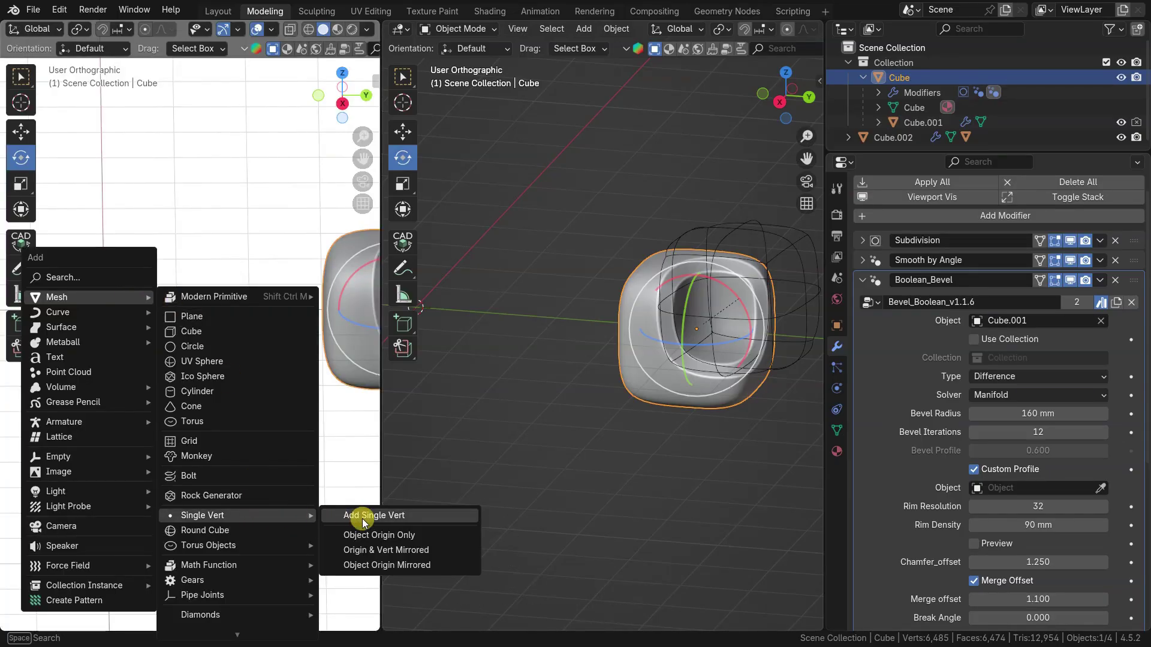
key("z")
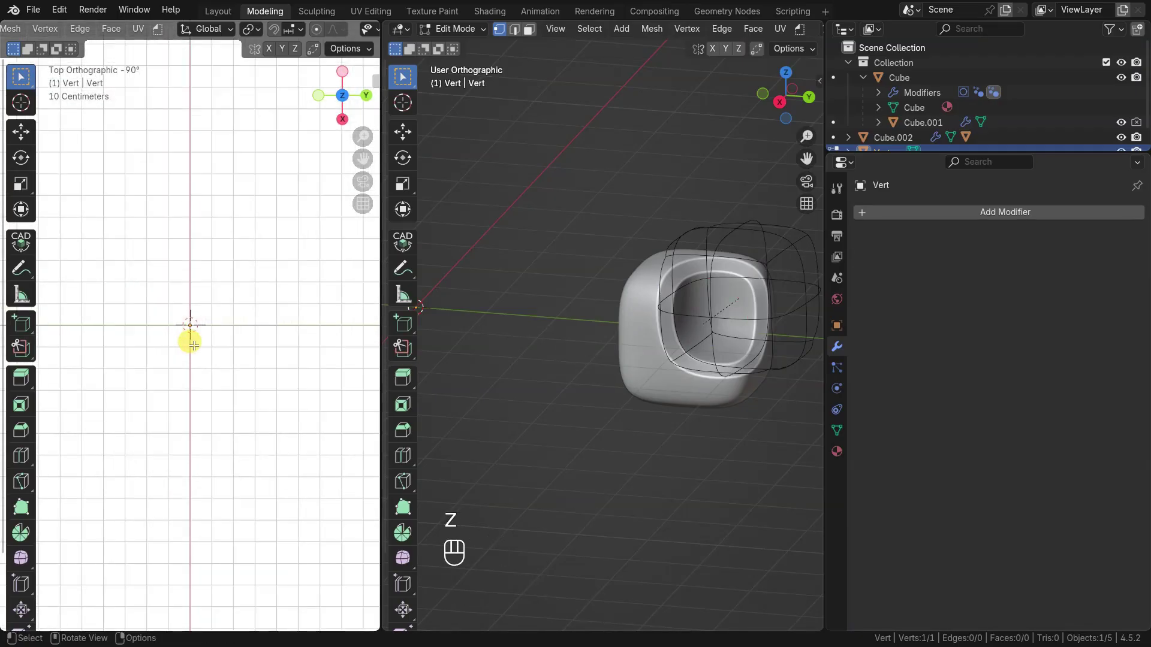
key("Tab")
key("e")
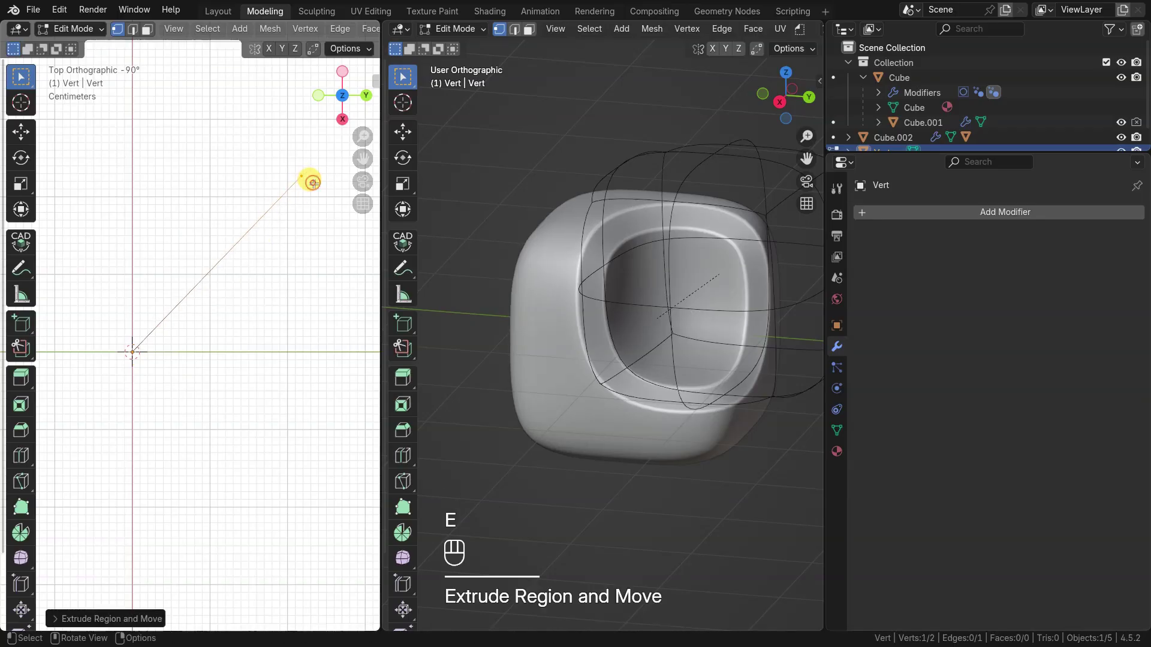
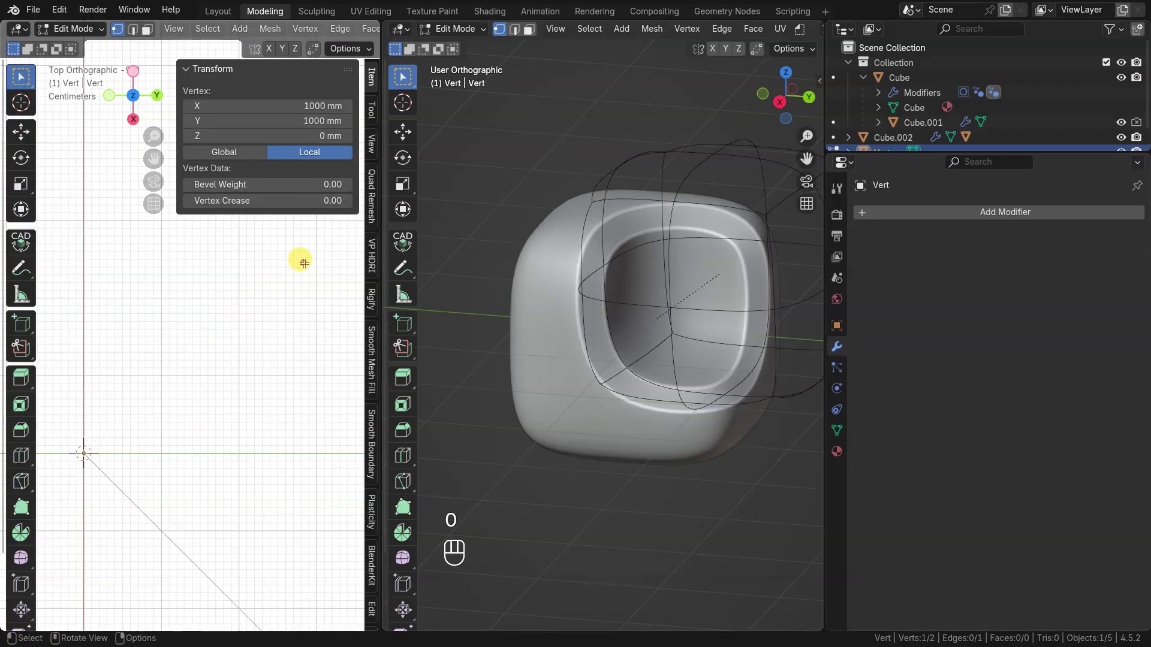
Subdivide the diagonal Vert edge with 3 cuts and return to Object Mode
key("Tab")
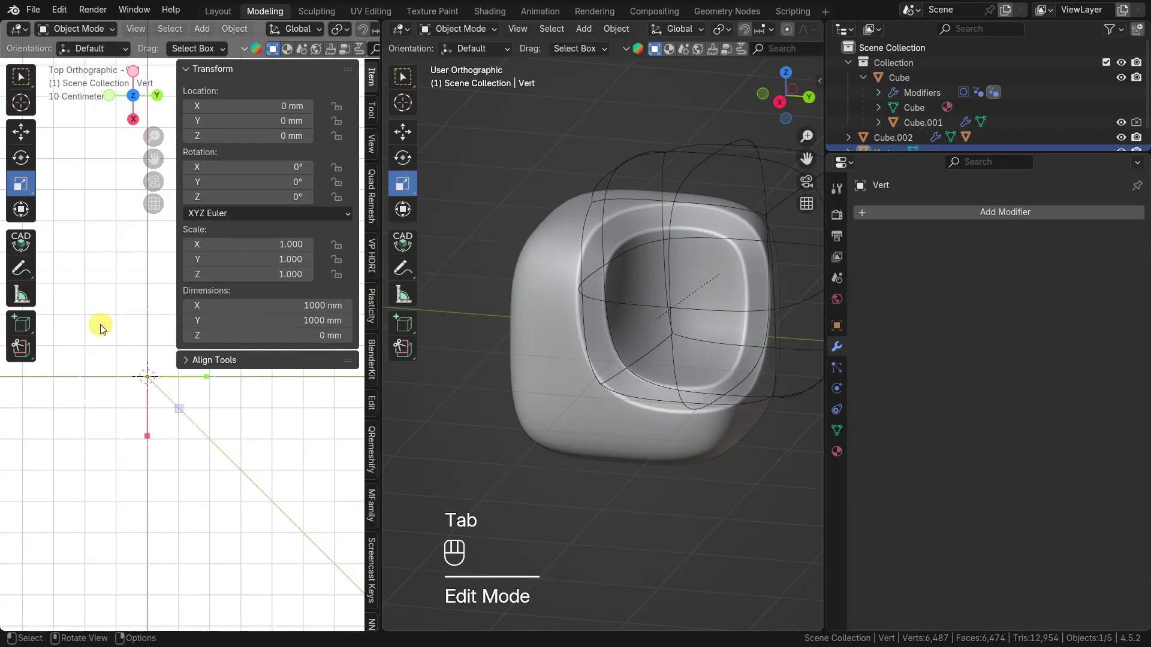
key("n")
left_click(188, 306)
key("Tab")
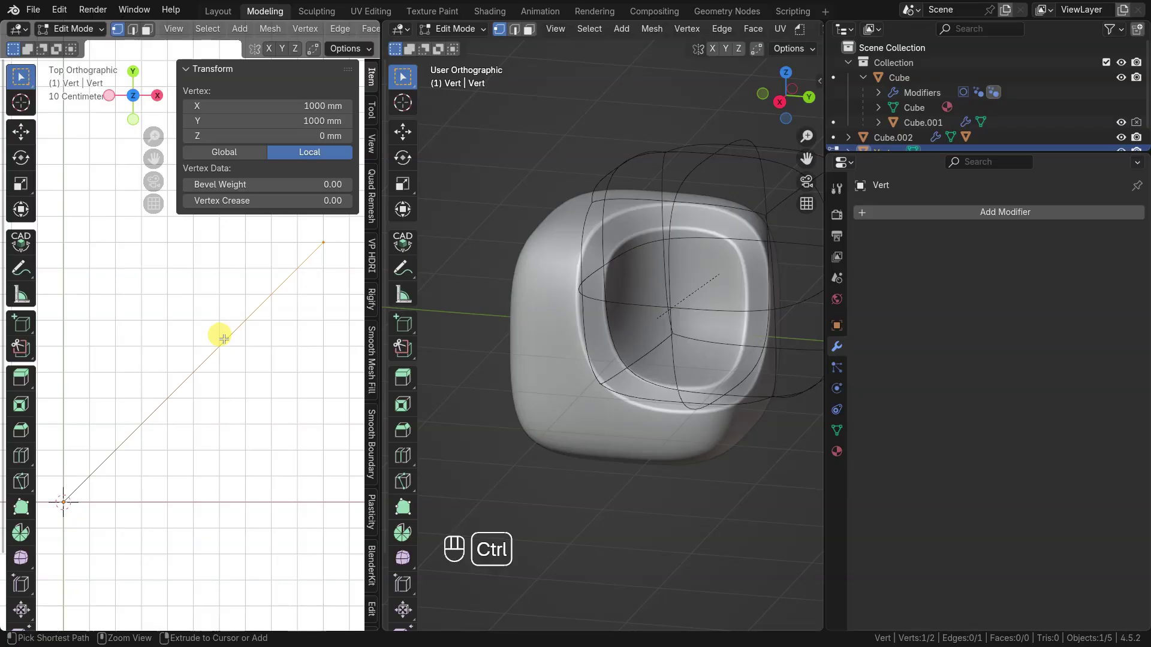
key("ctrl+r")
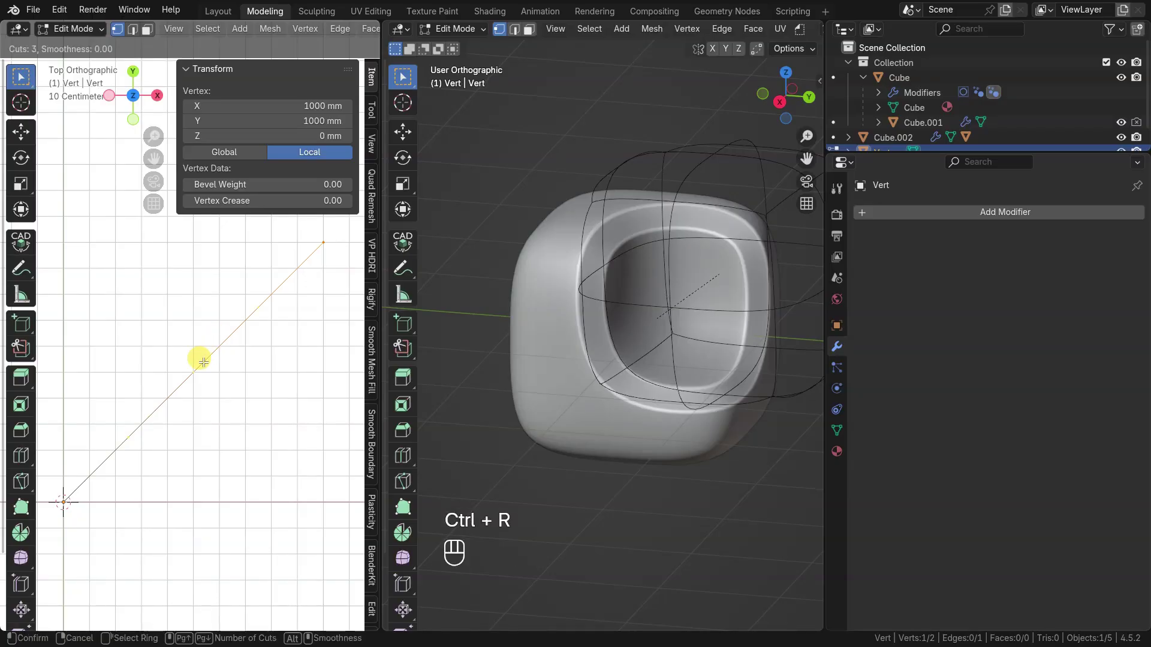
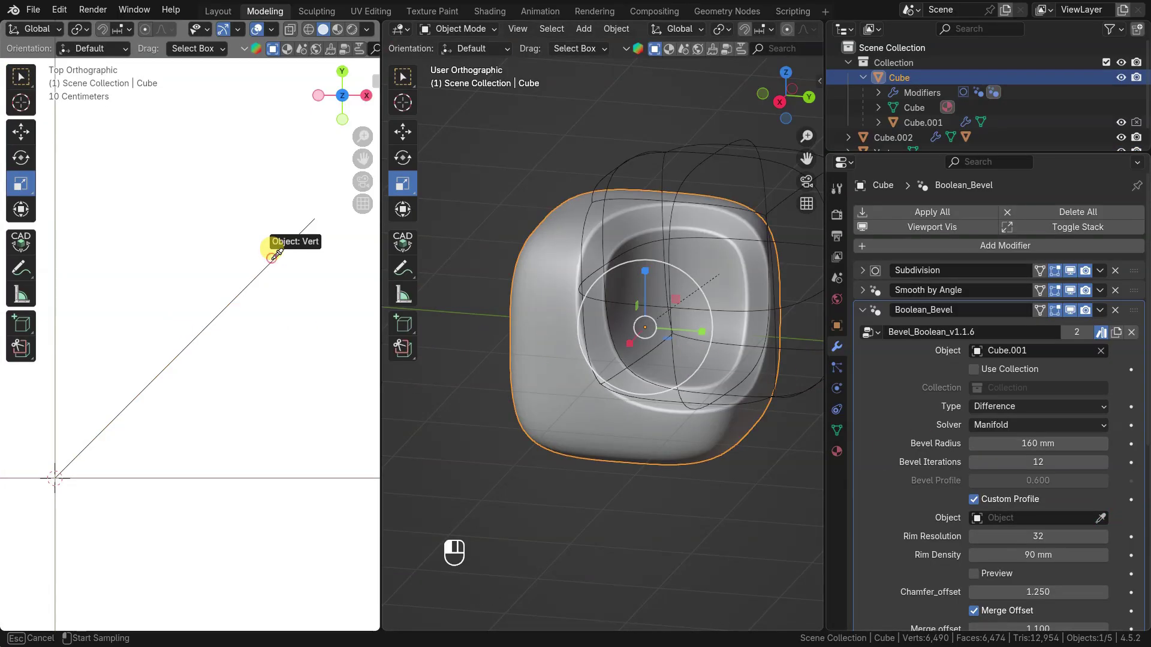
Pick Vert as the Boolean_Bevel custom profile object with the eyedropper
key("q")
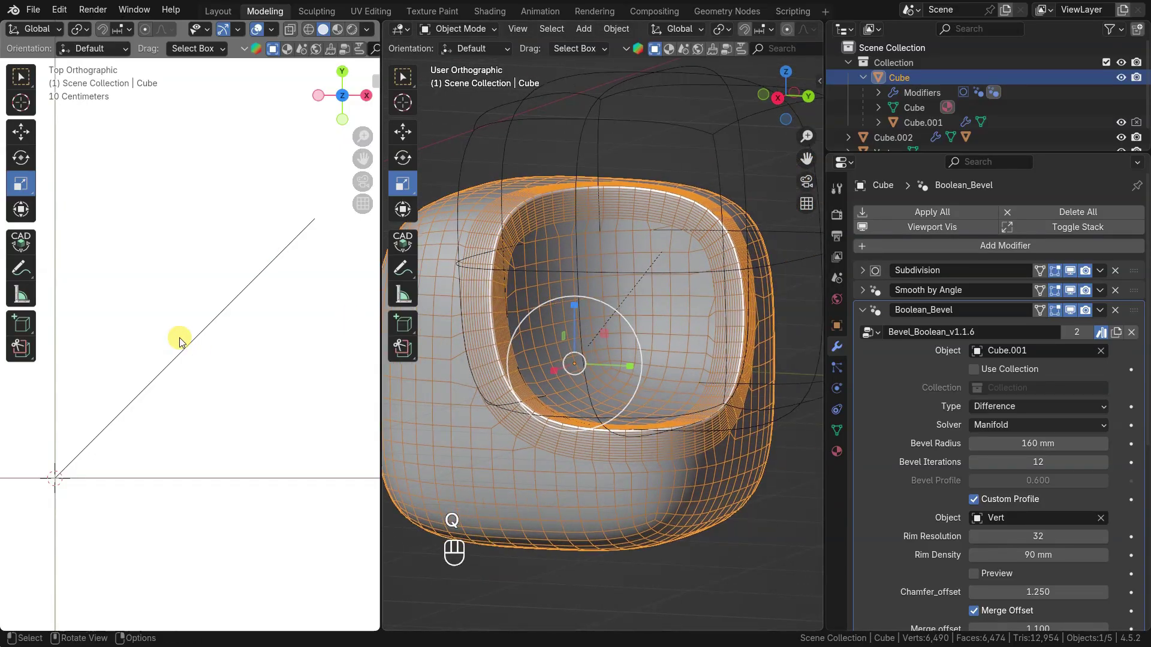
left_click(204, 343)
Drag Vert's vertices into a stepped, angled profile shape and leave Edit Mode
key("Tab")
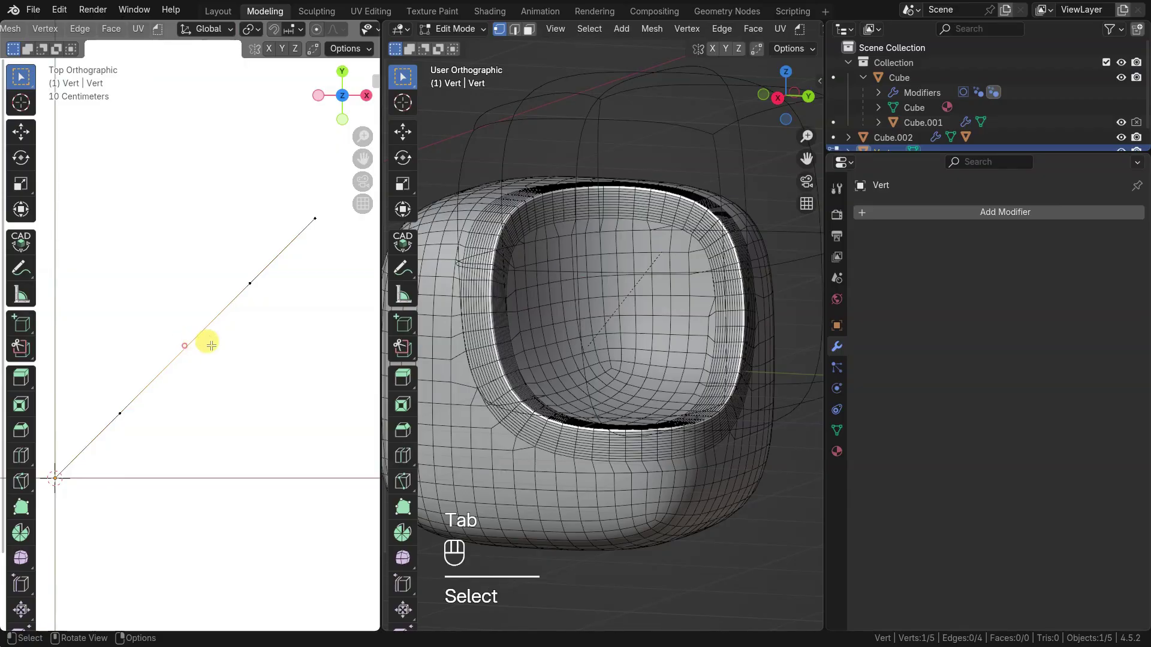
key("g")
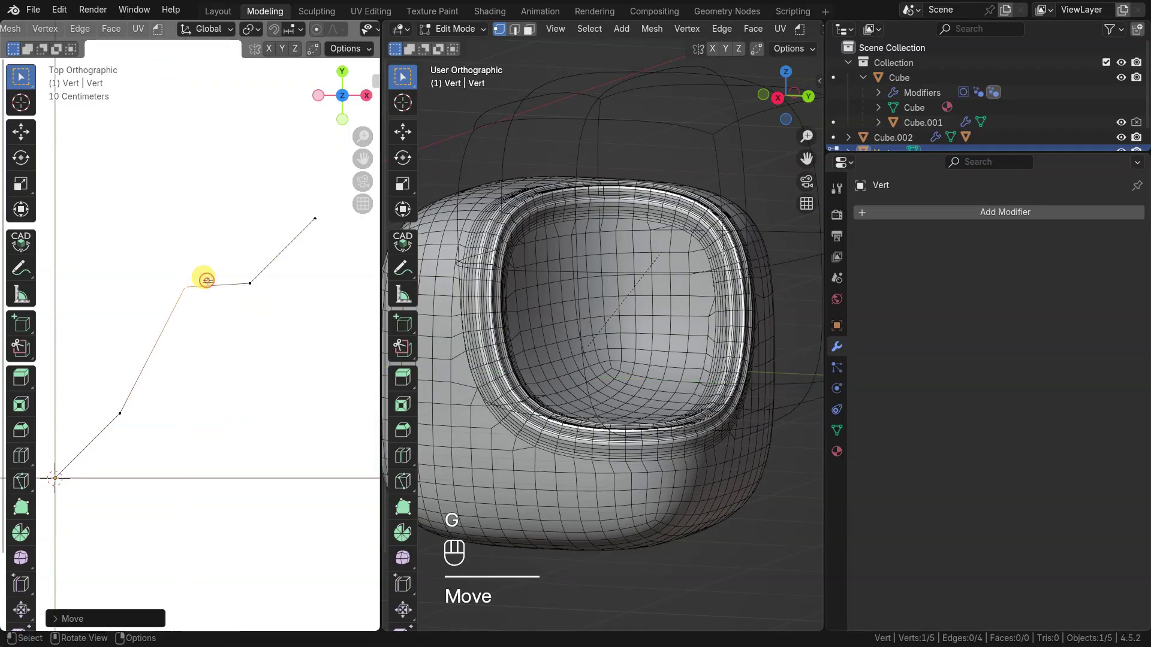
key("g")
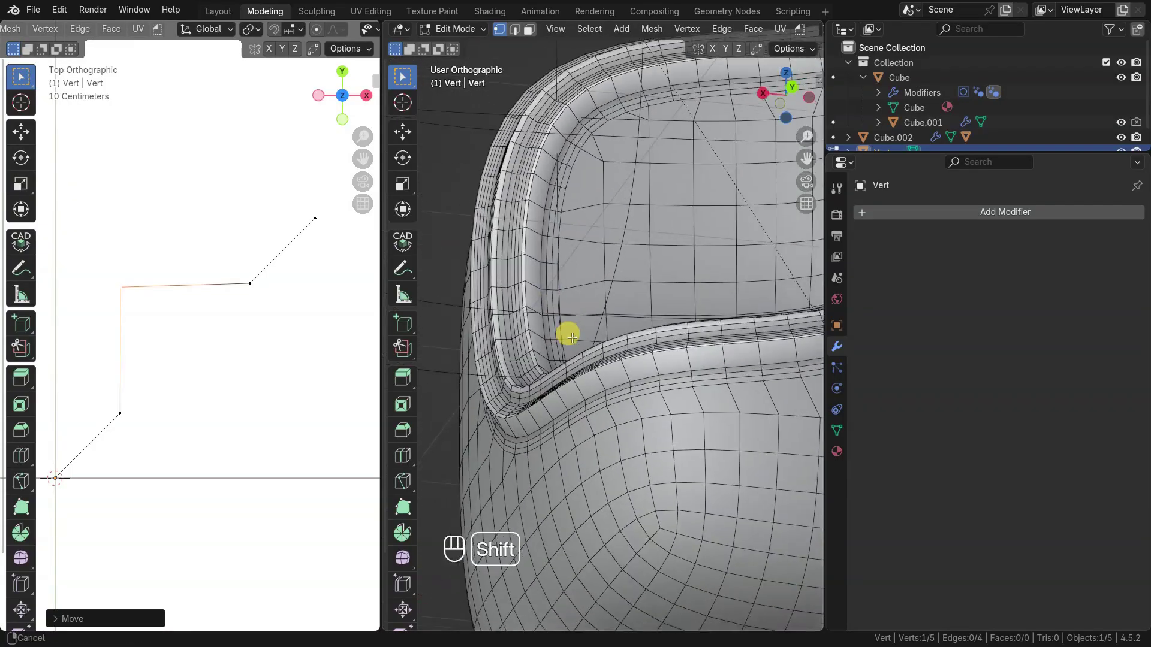
key("Tab")
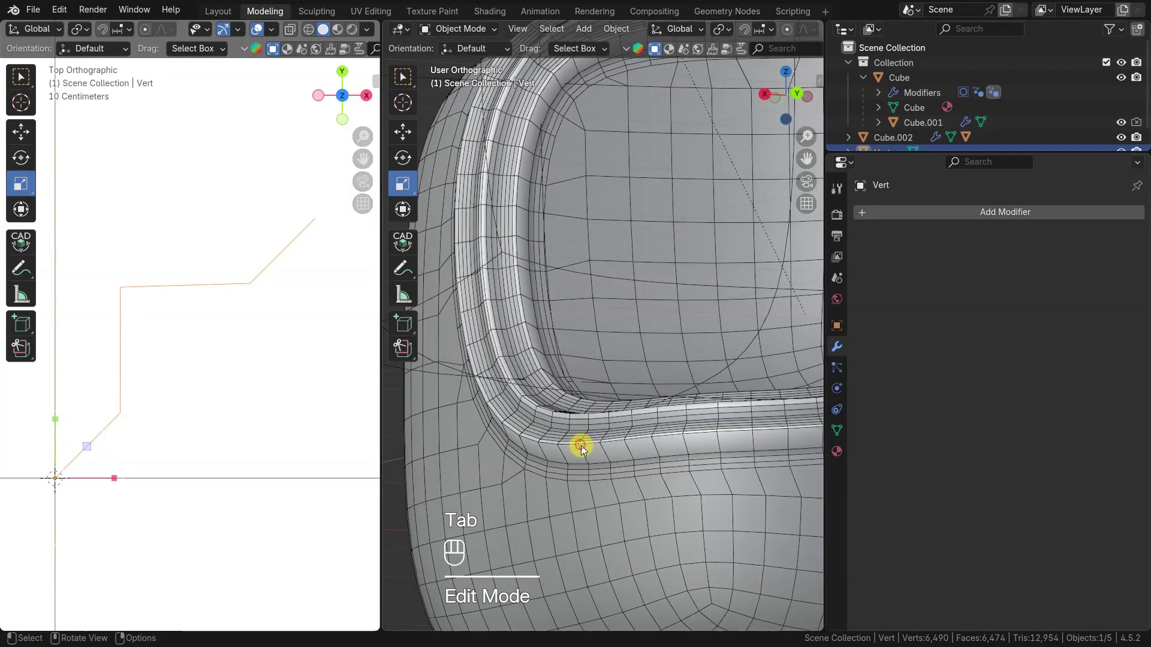
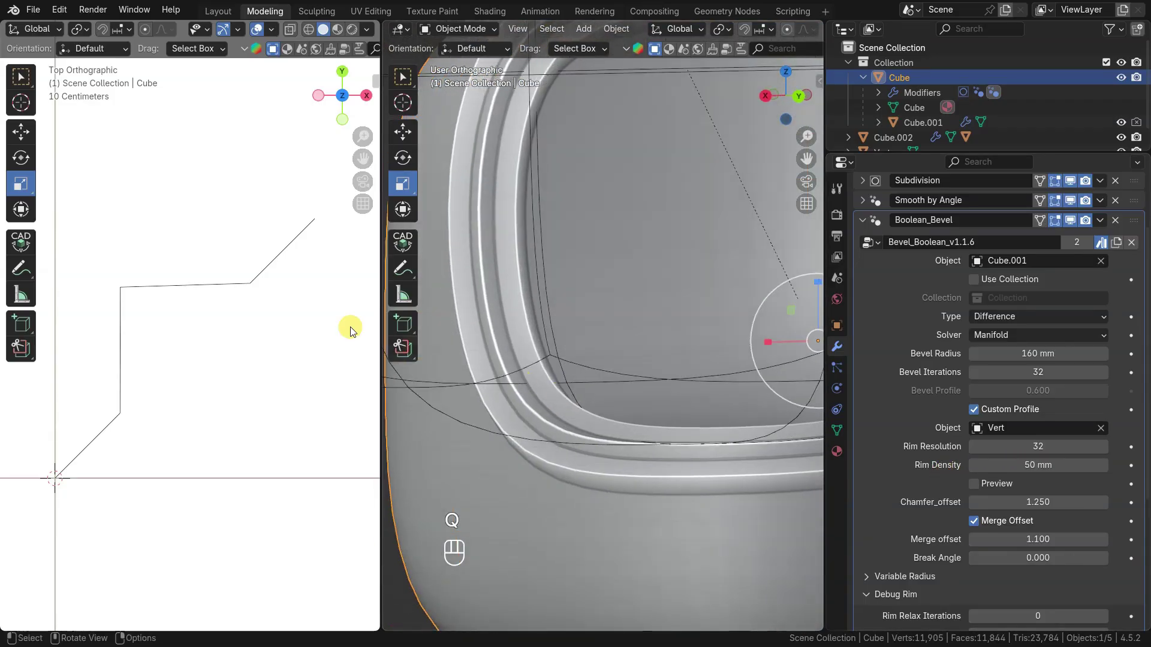
Vertex-bevel Vert's sharp corner into a smooth multi-segment arc
key("Tab")
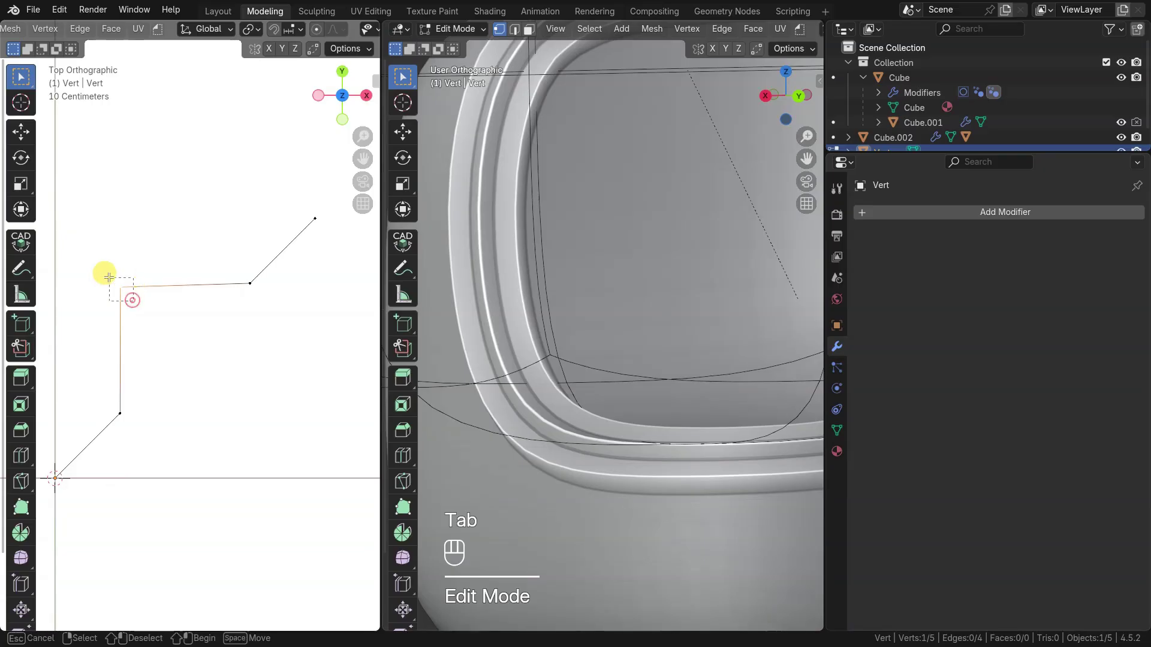
key("ctrl+v")
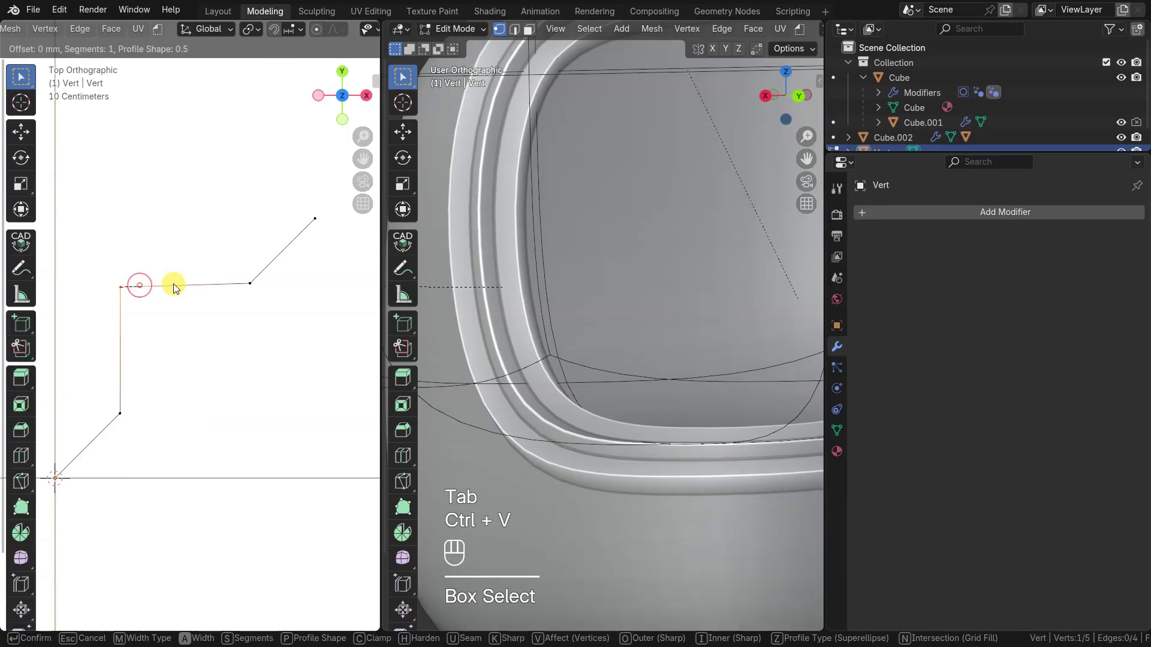
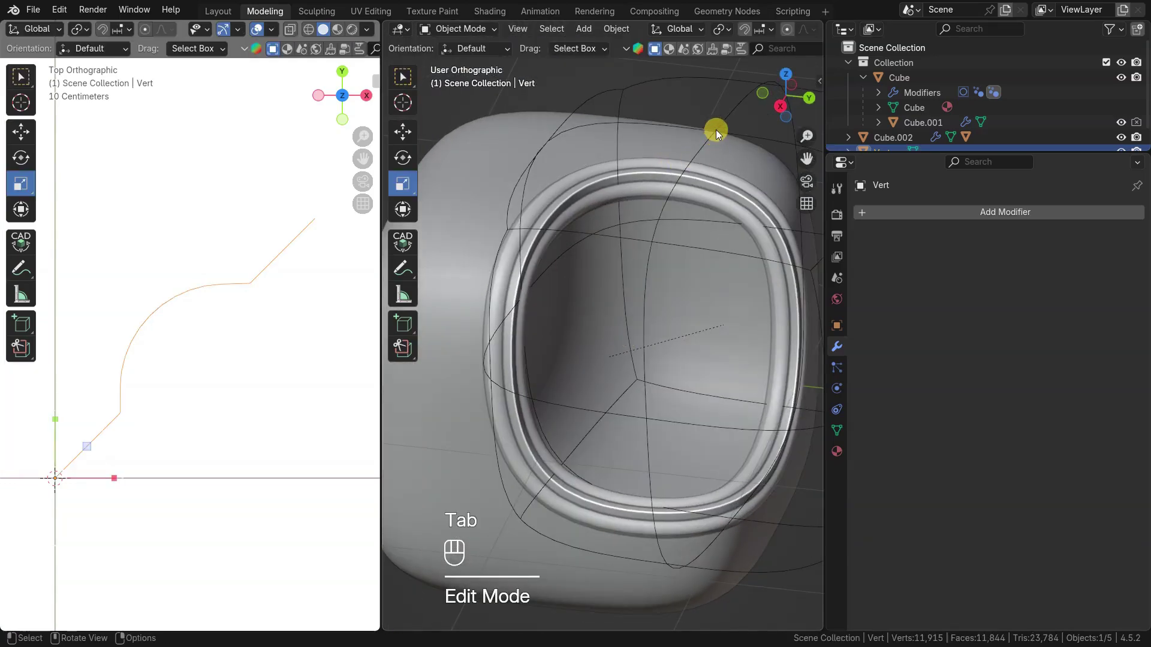
left_click(721, 136)
key("g")
key("Escape")
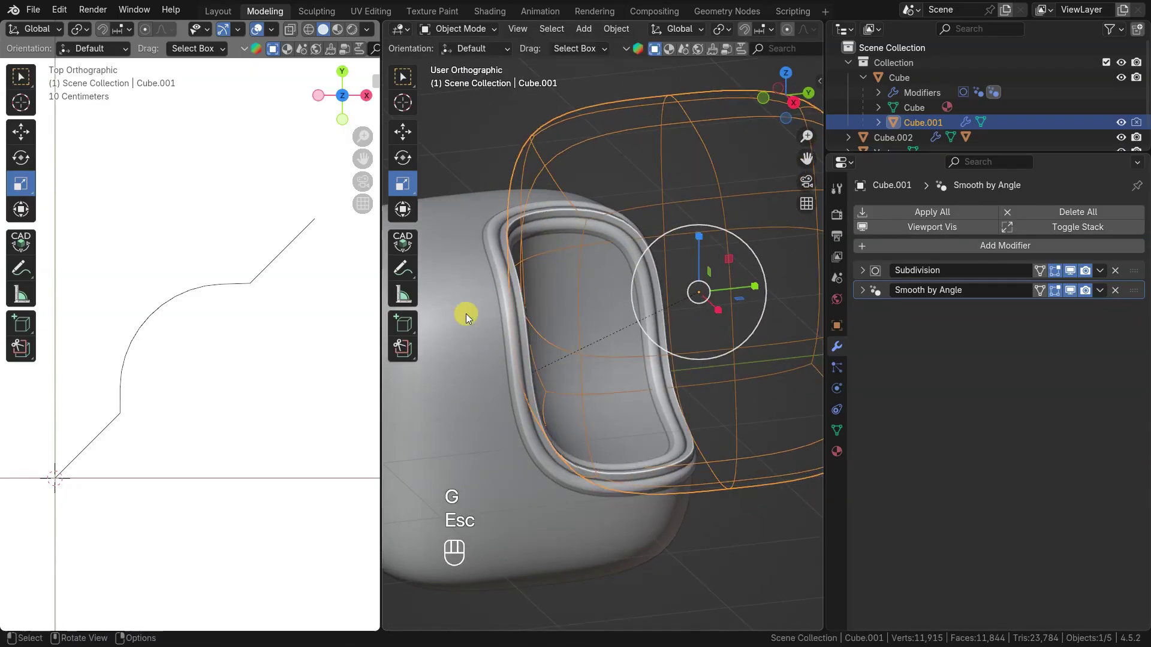
left_click(1020, 435)
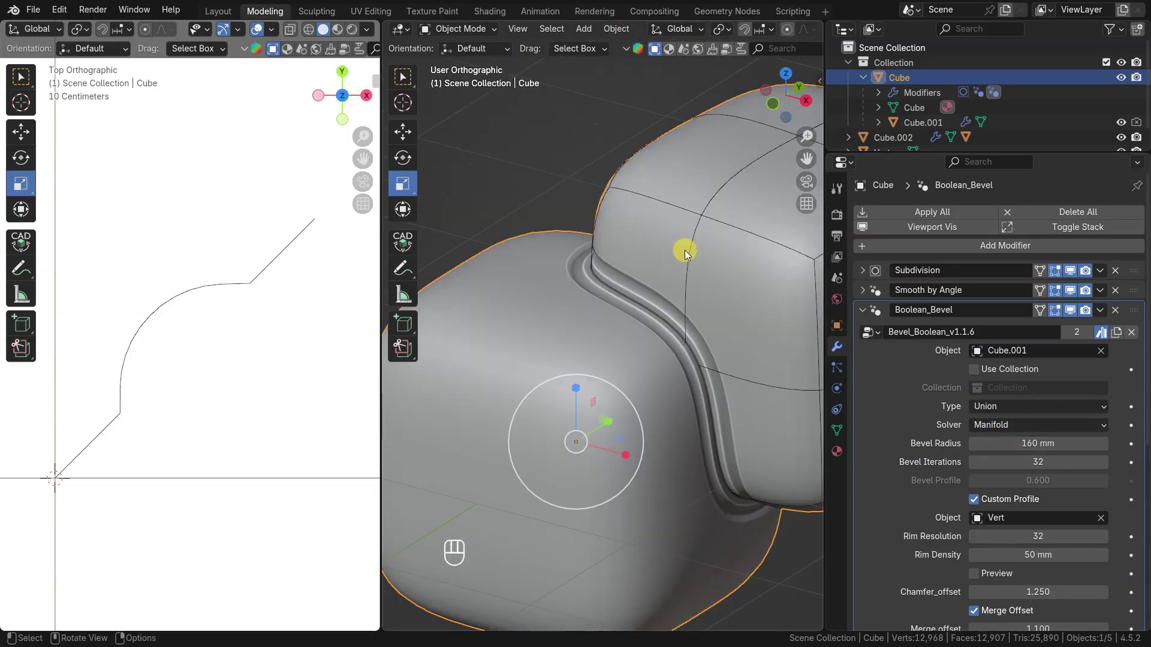
left_click_drag(1012, 413, 1006, 460)
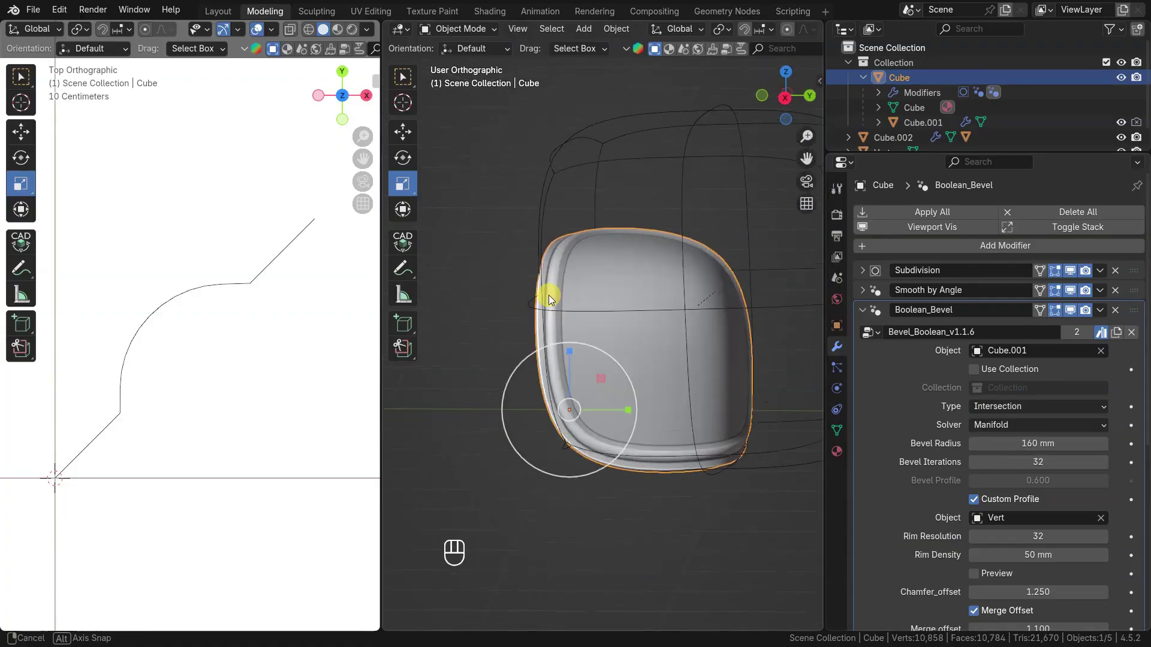
left_click_drag(994, 411, 753, 349)
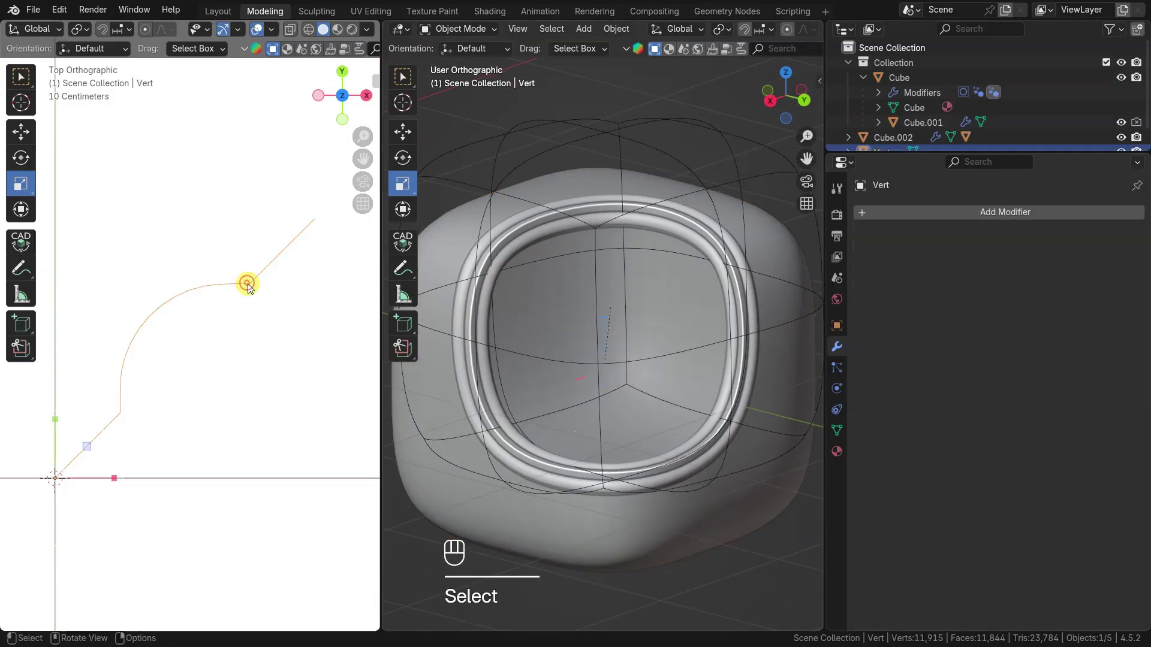
Convert the Vert mesh profile into a curve object via Convert To > Curve
key("x")
key("Tab")
right_click(249, 299)
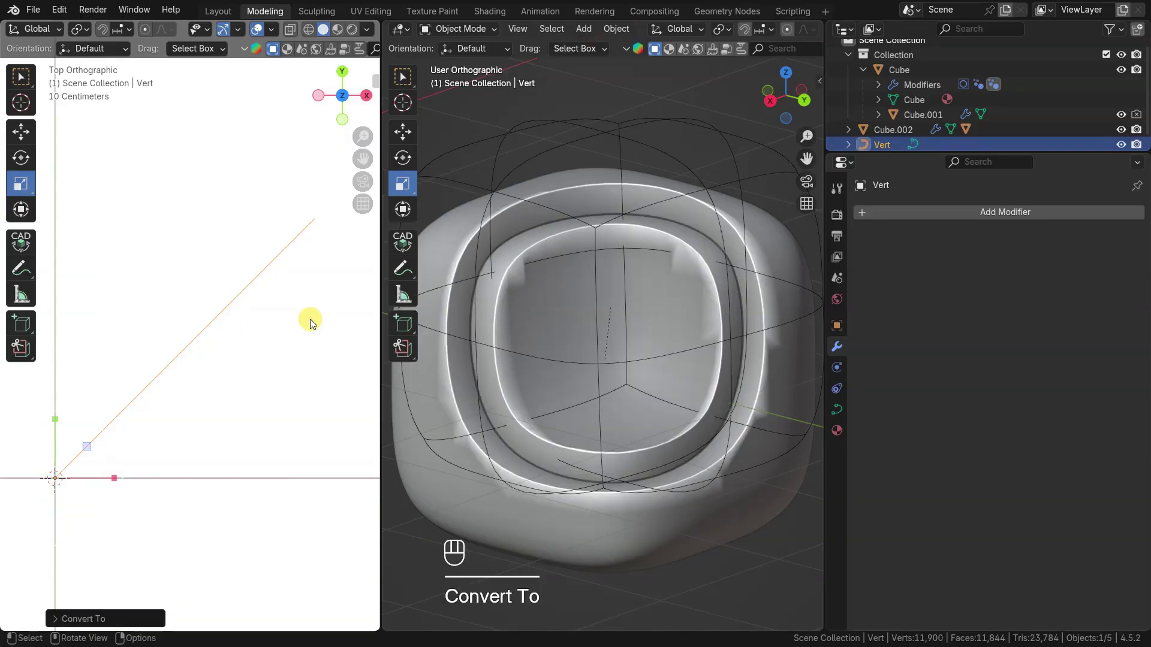
key("Tab")
key("Tab")
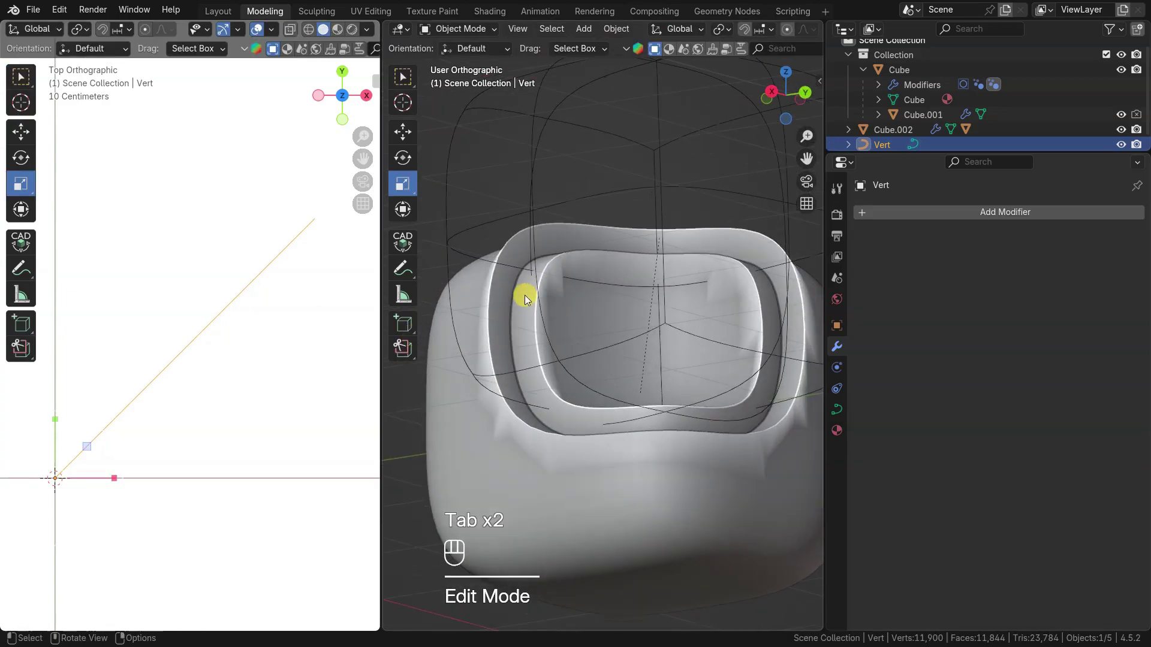
Move Vert's Bezier control points and handles into a smooth S-shaped step profile
key("Tab")
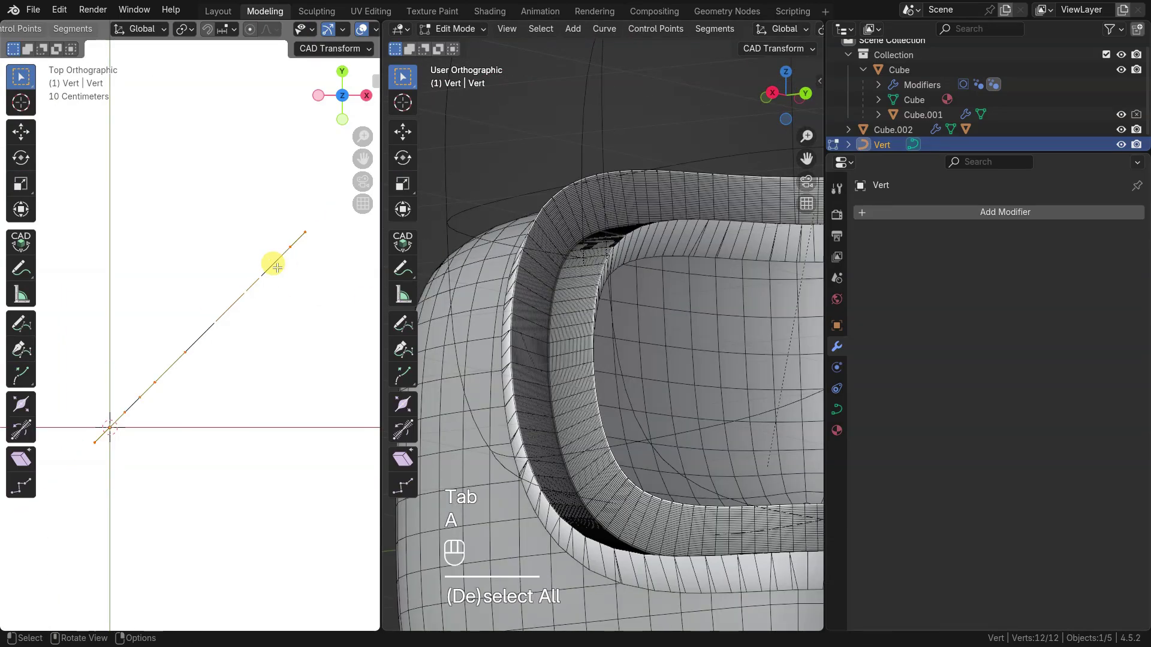
key("a")
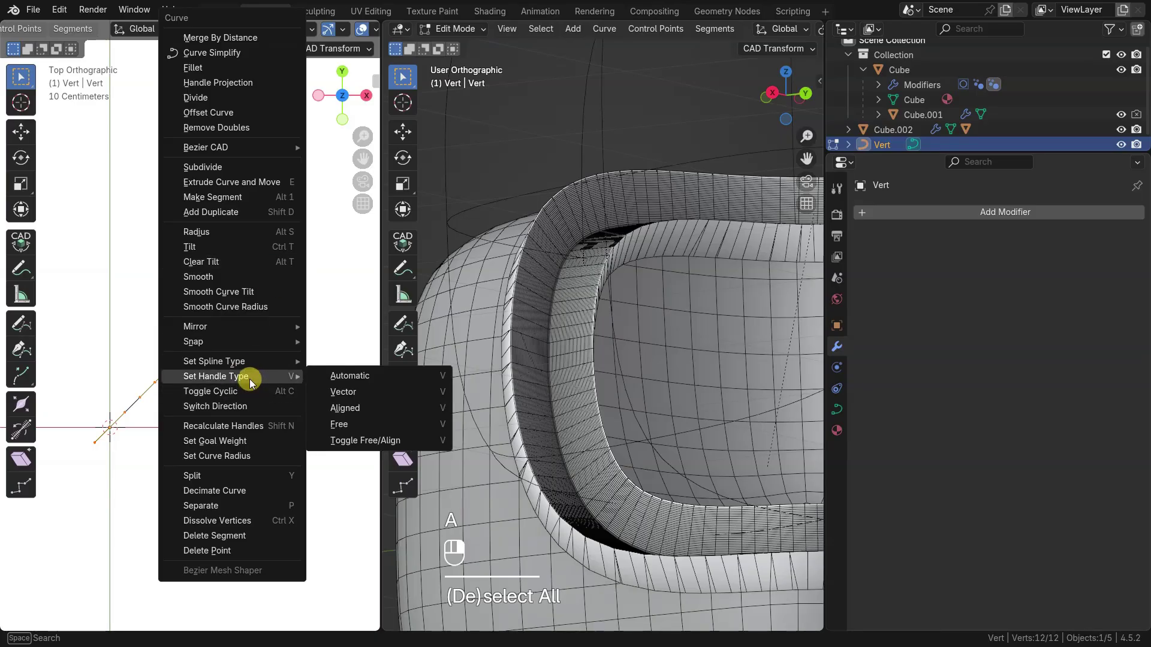
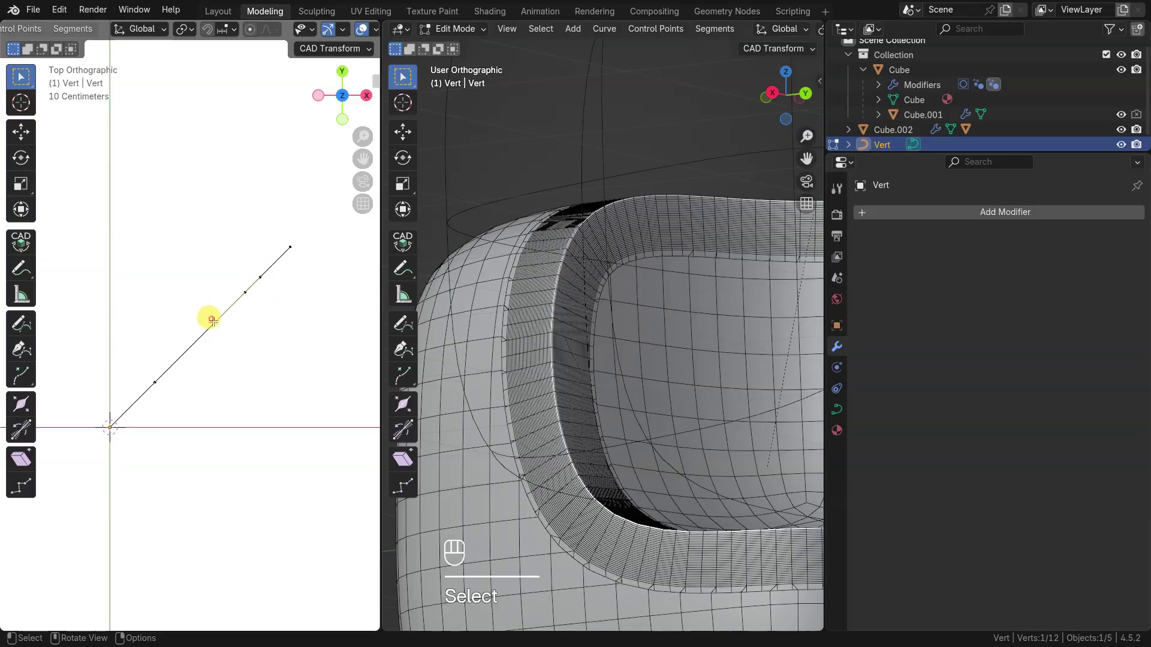
key("g")
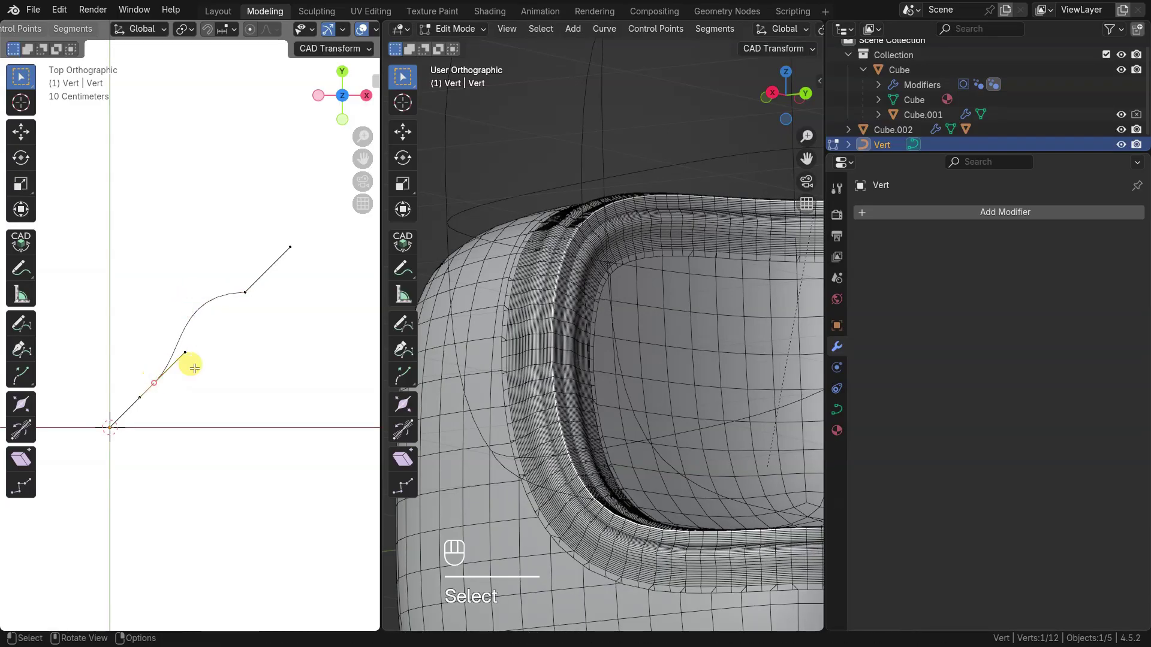
key("g")
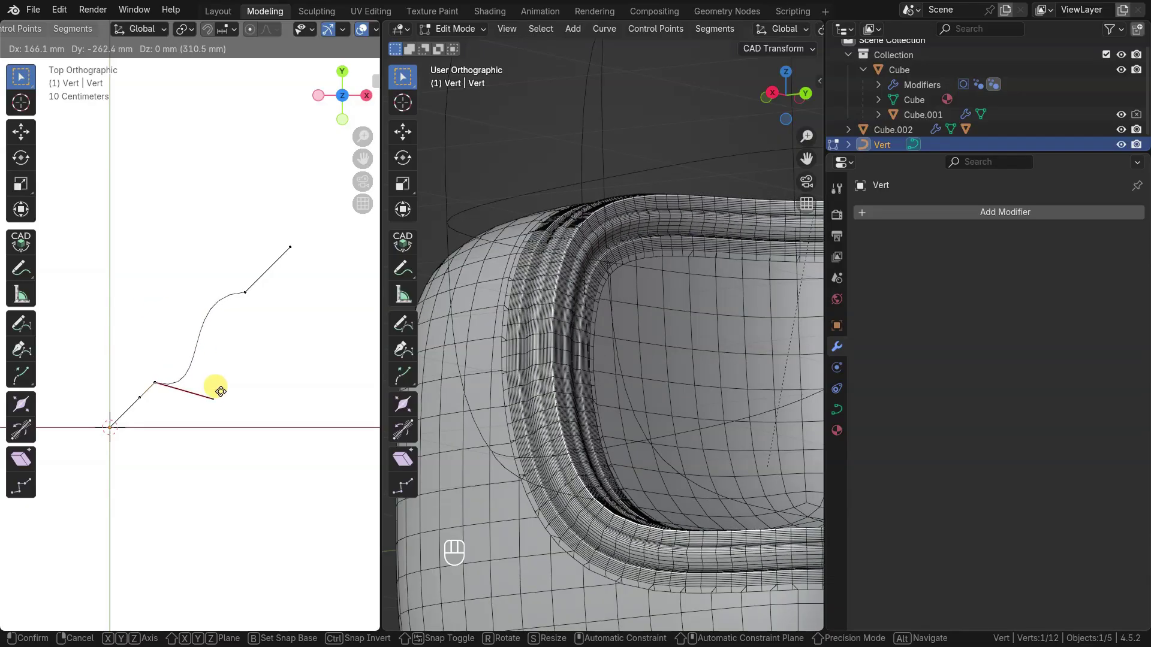
key("q")
key("q")
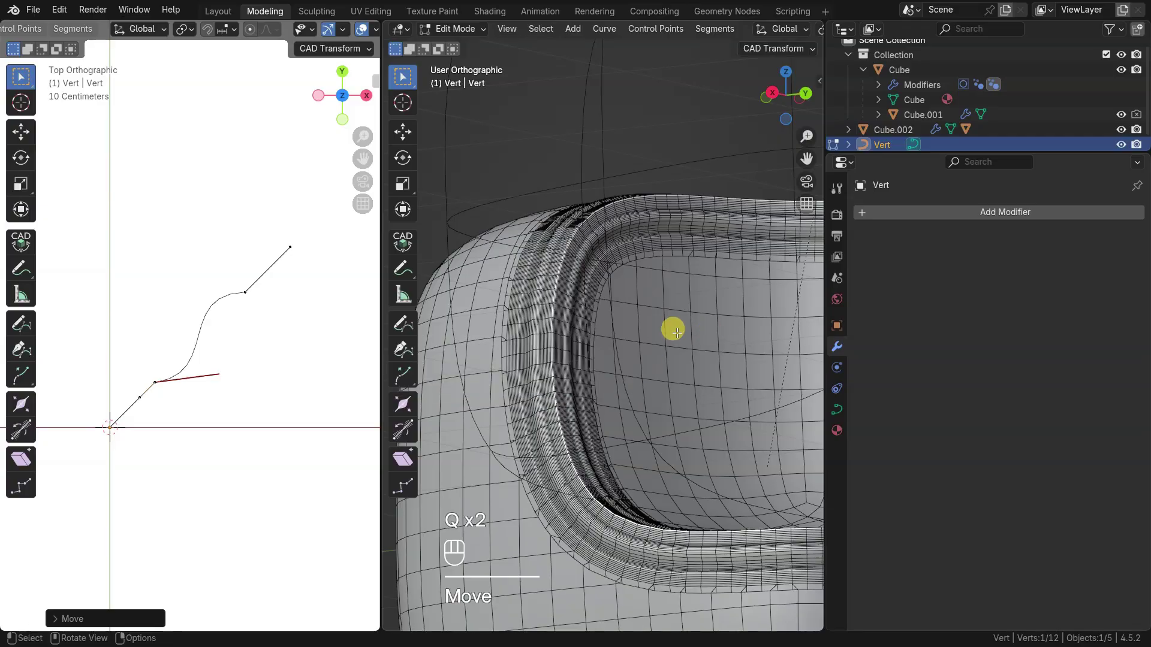
key("Tab")
Orbit and zoom around the cube to inspect the rounded S-profile ridges along the rim
key("q")
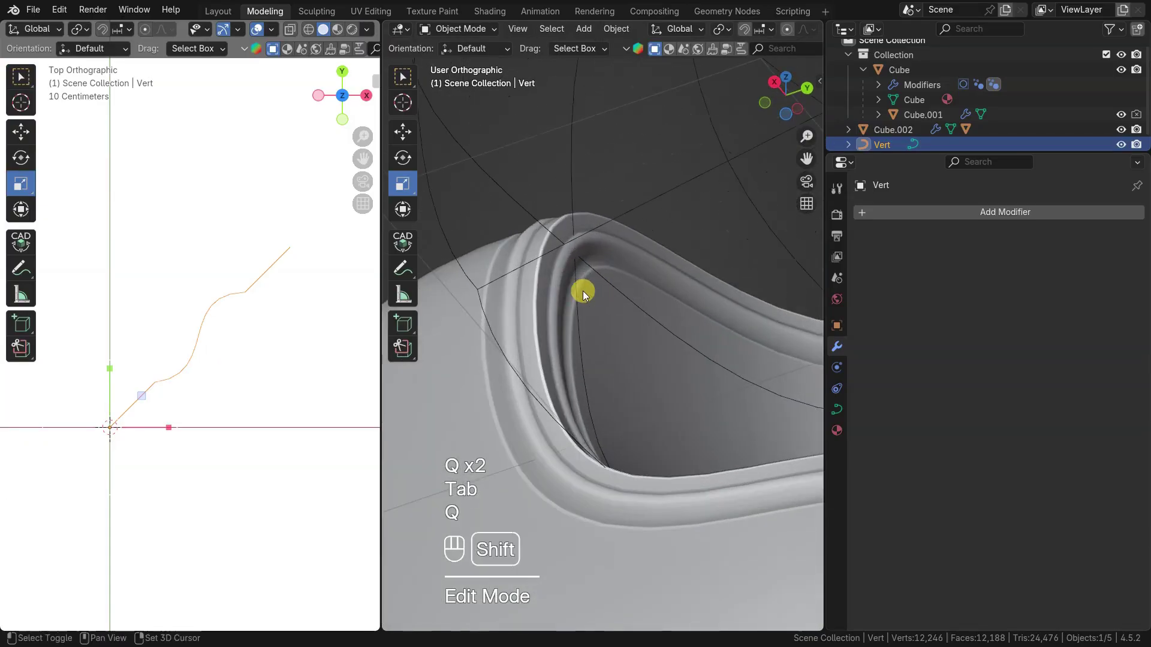
key("q")
left_click_drag(642, 310, 611, 296)
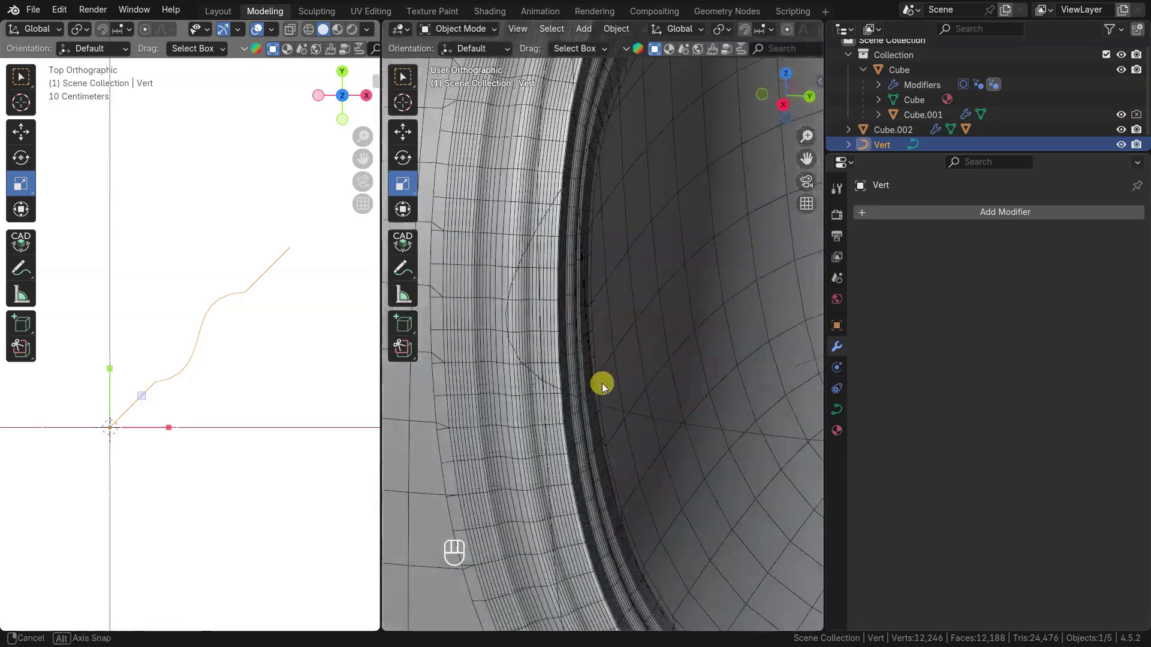
key("q")
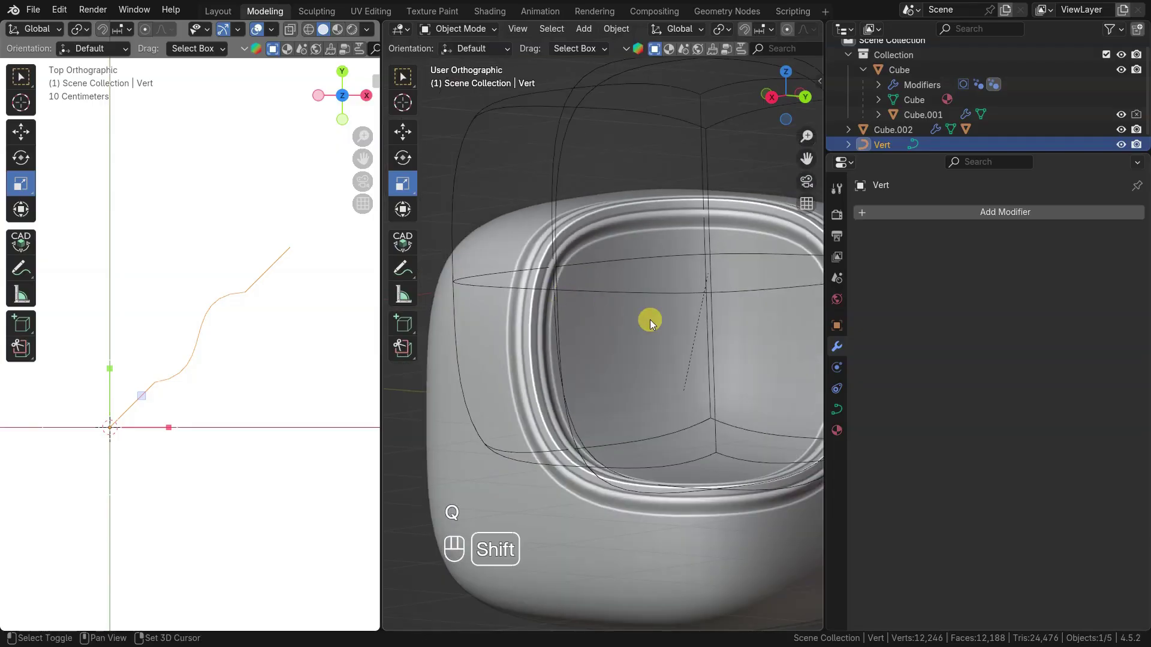
middle_click(612, 247)
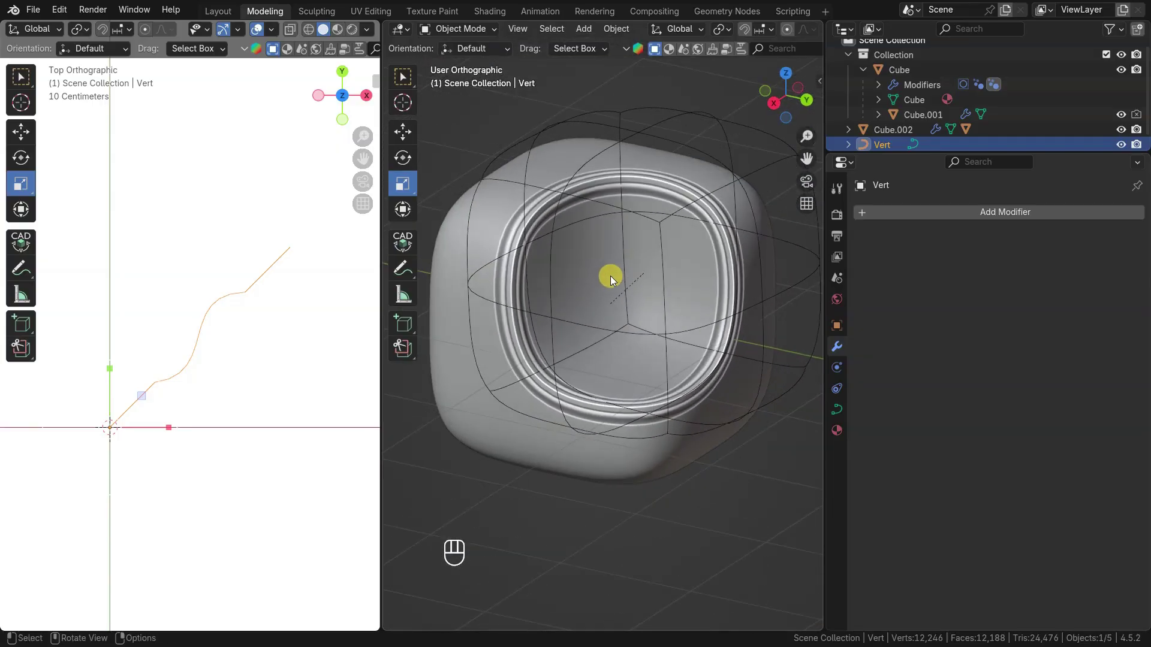
Enable Variable Radius on Cube's Boolean_Bevel with scale amount 0 and add a Plane
left_click(895, 375)
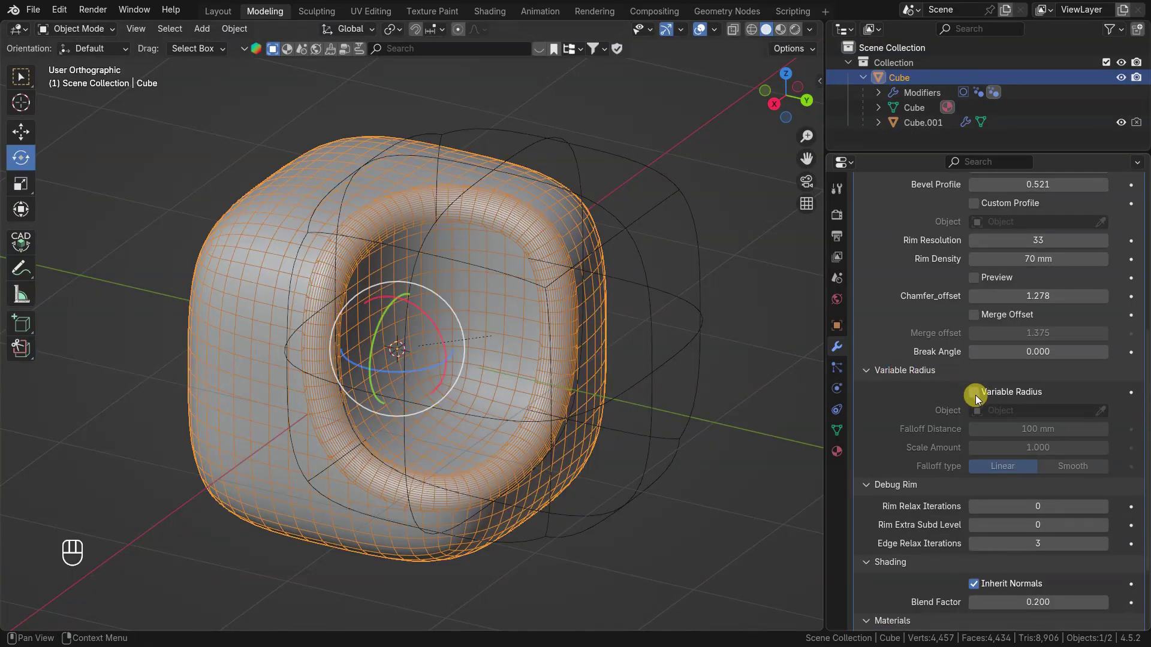
left_click(974, 398)
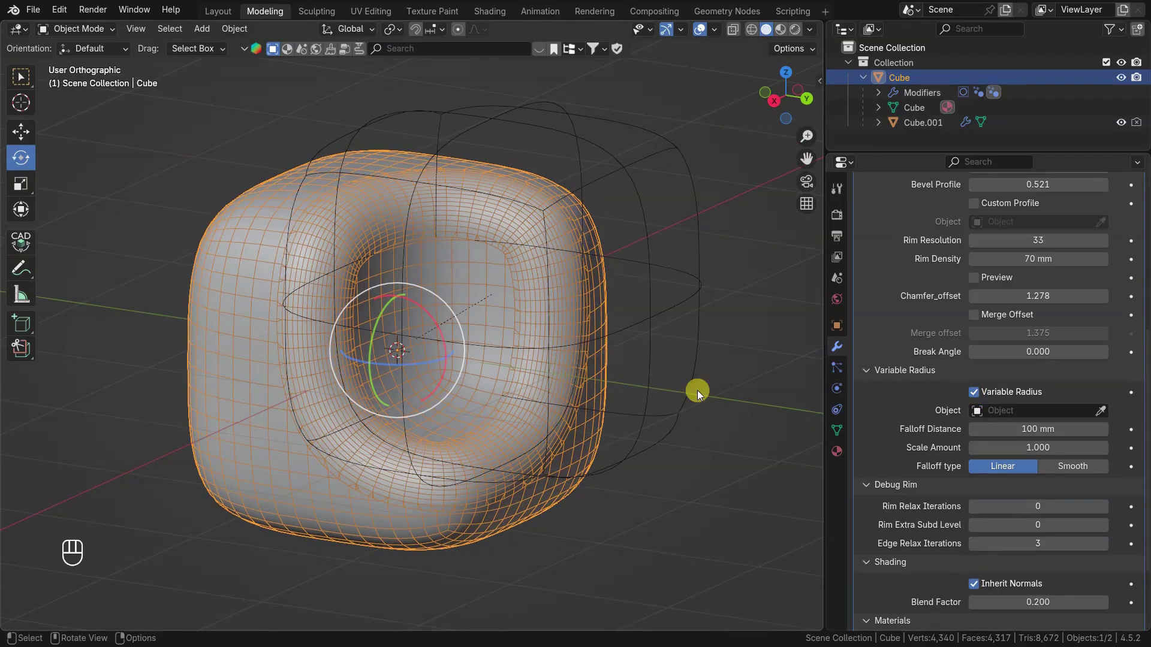
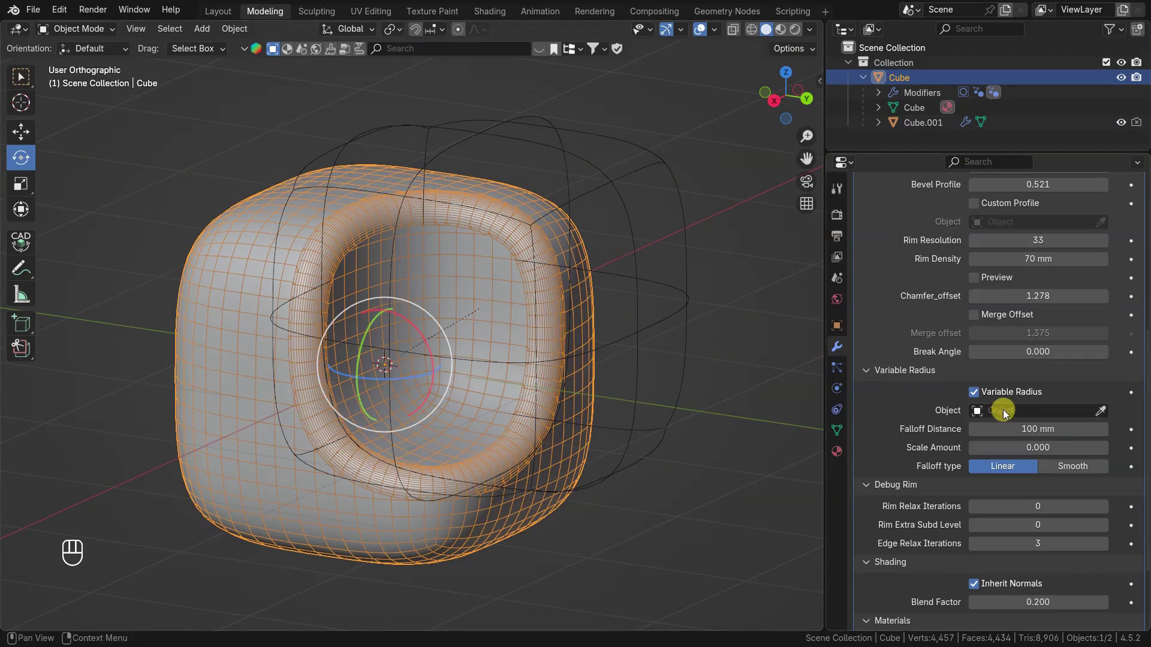
middle_click(280, 255)
left_click(250, 262)
Shrink the new plane and place it on the cube's upper corner
key("shift+a")
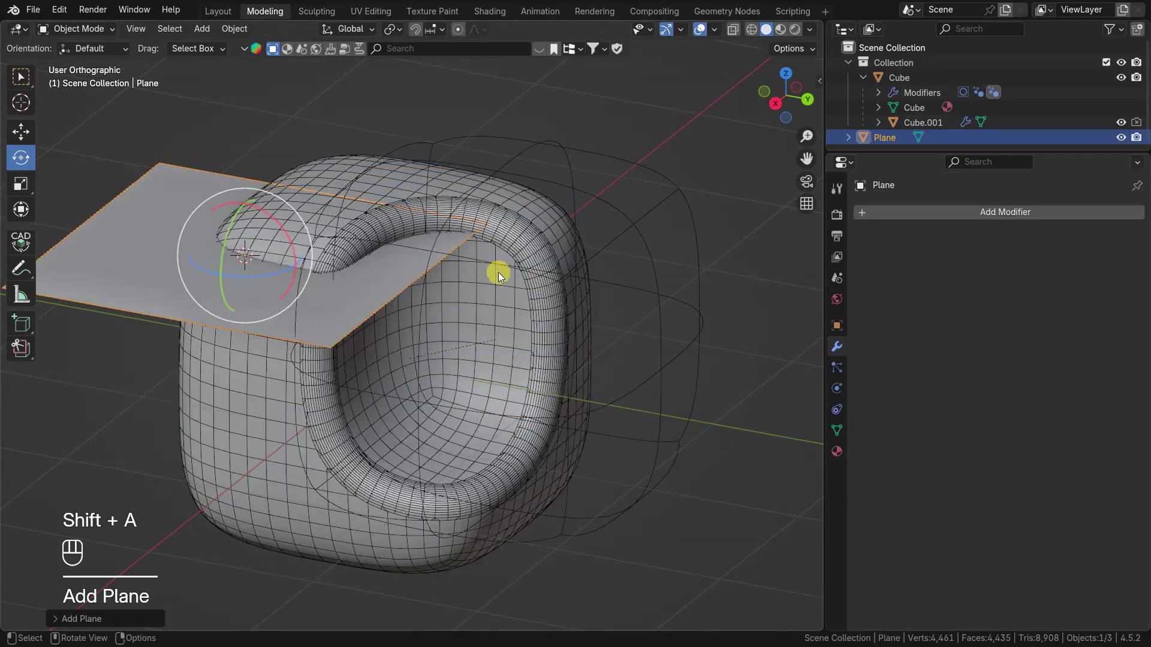
key("Tab")
key("s")
key("Tab")
key("g")
Set Cube's Variable Radius Object to Plane with Falloff Distance 1740 mm
left_click(329, 252)
left_click_drag(322, 252, 303, 253)
left_click_drag(303, 253, 323, 247)
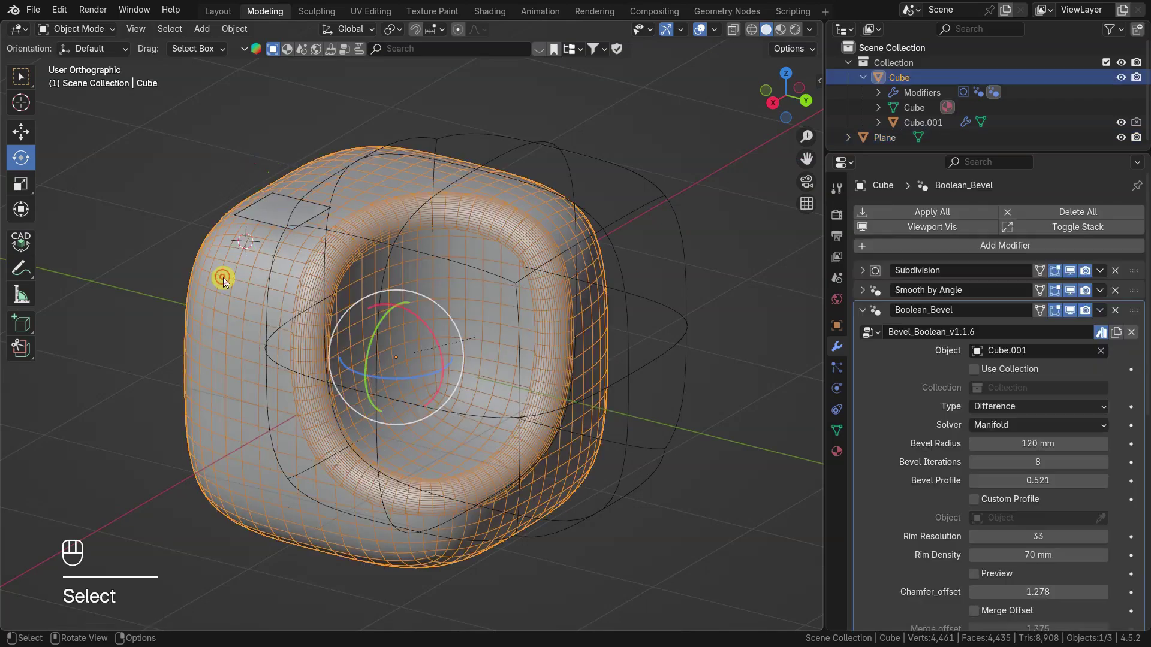
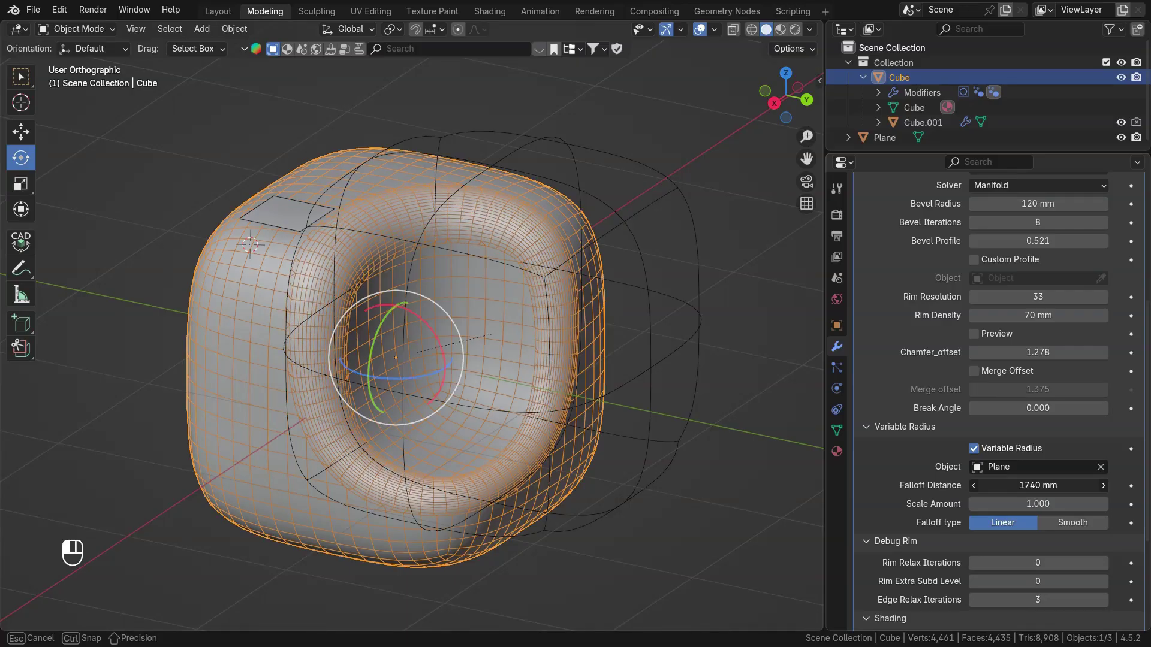
Reposition the helper plane around the cube's upper-left corner
left_click(297, 222)
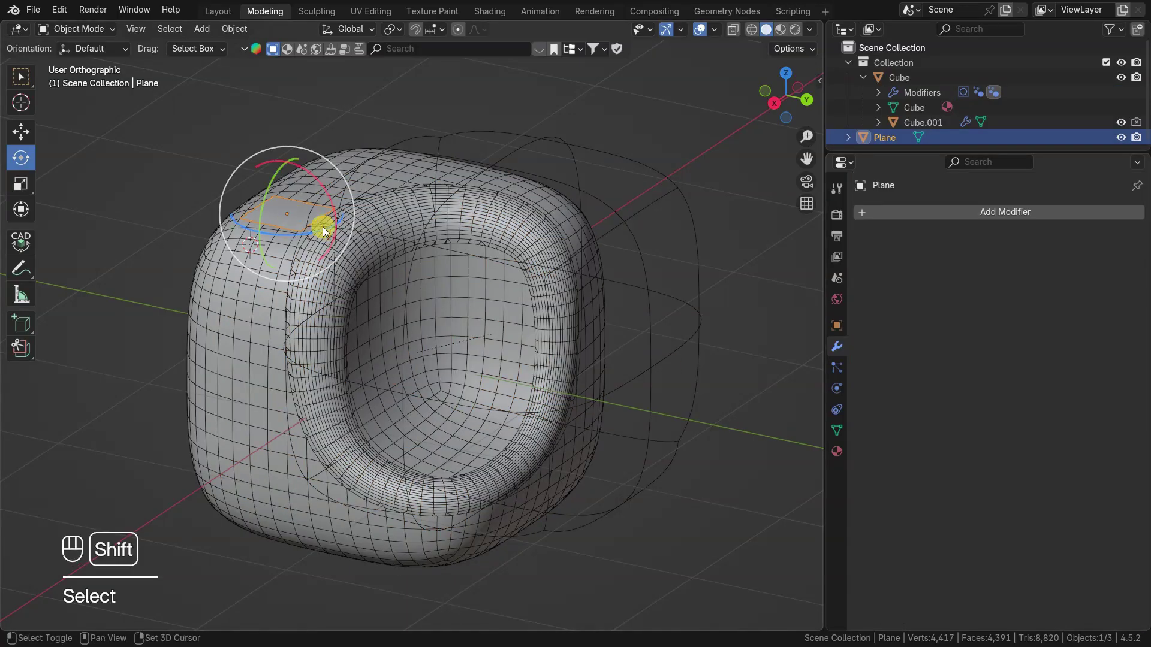
key("g")
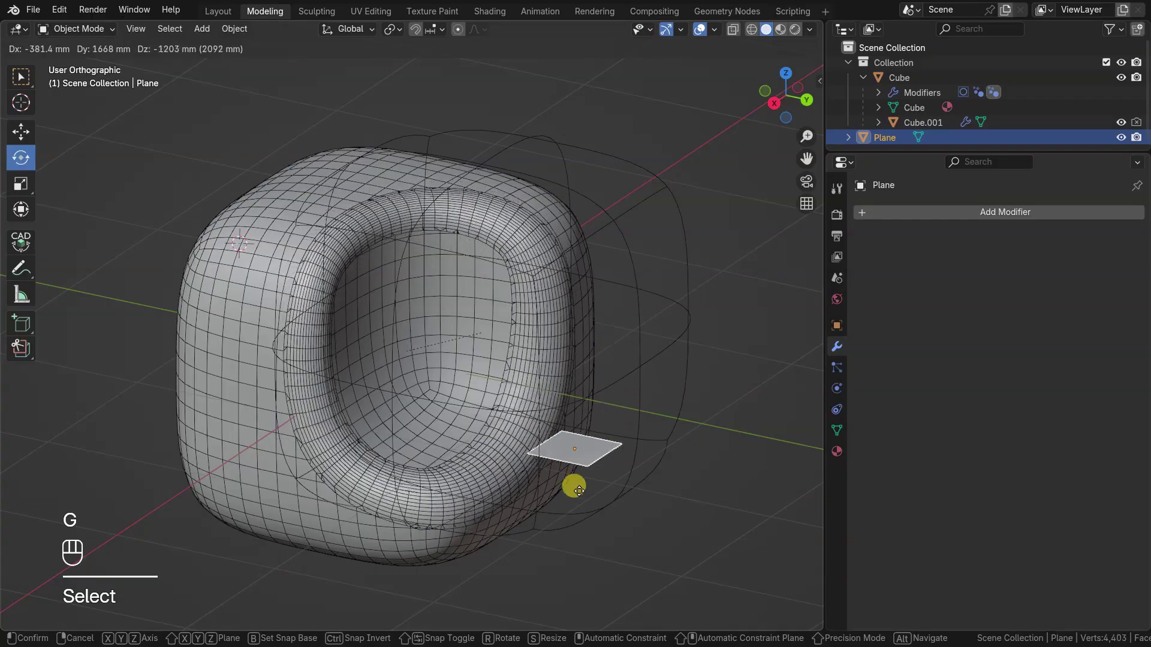
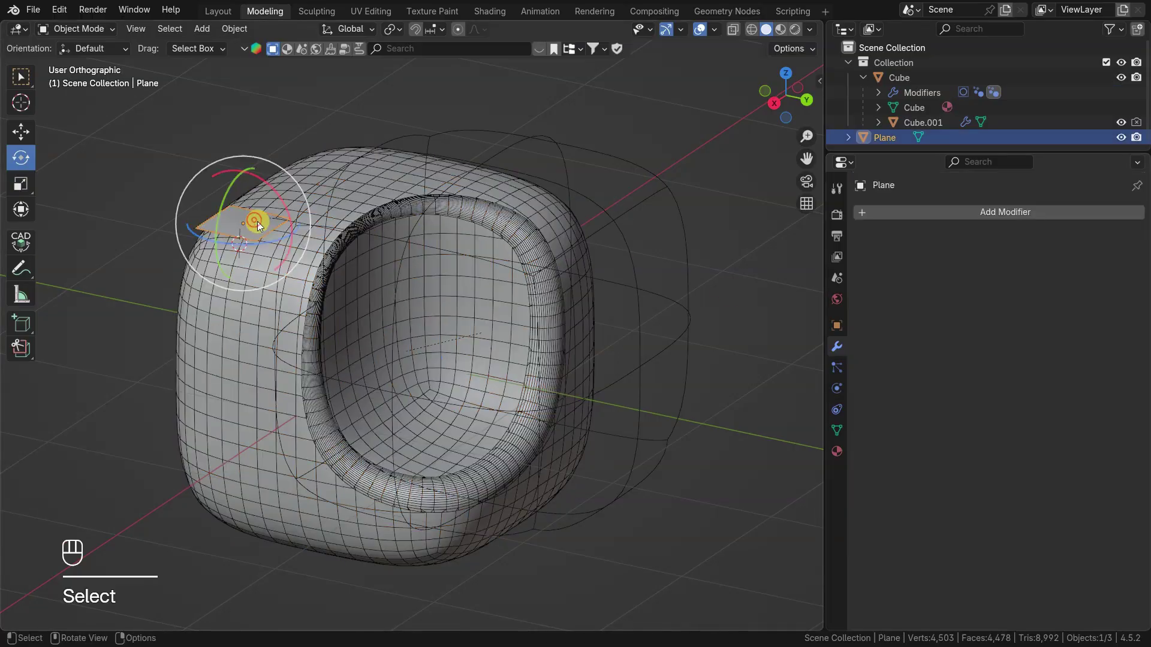
key("g")
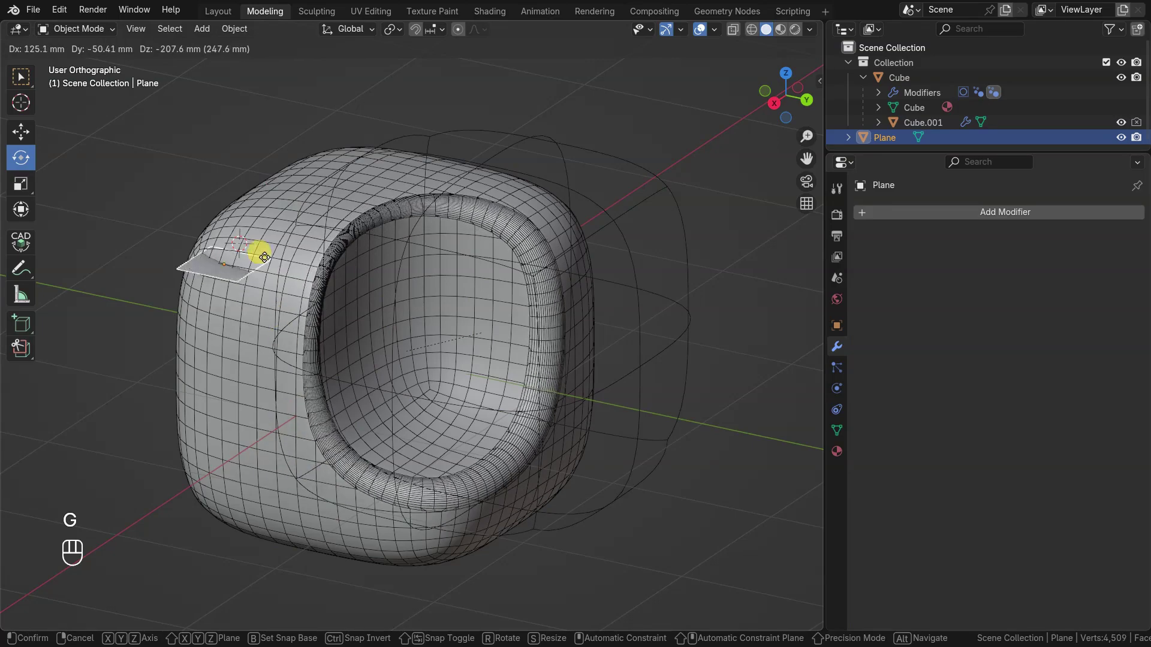
Tilt the plane by moving its vertices in Edit Mode, then return to Object Mode
key("Tab")
key("shift+d")
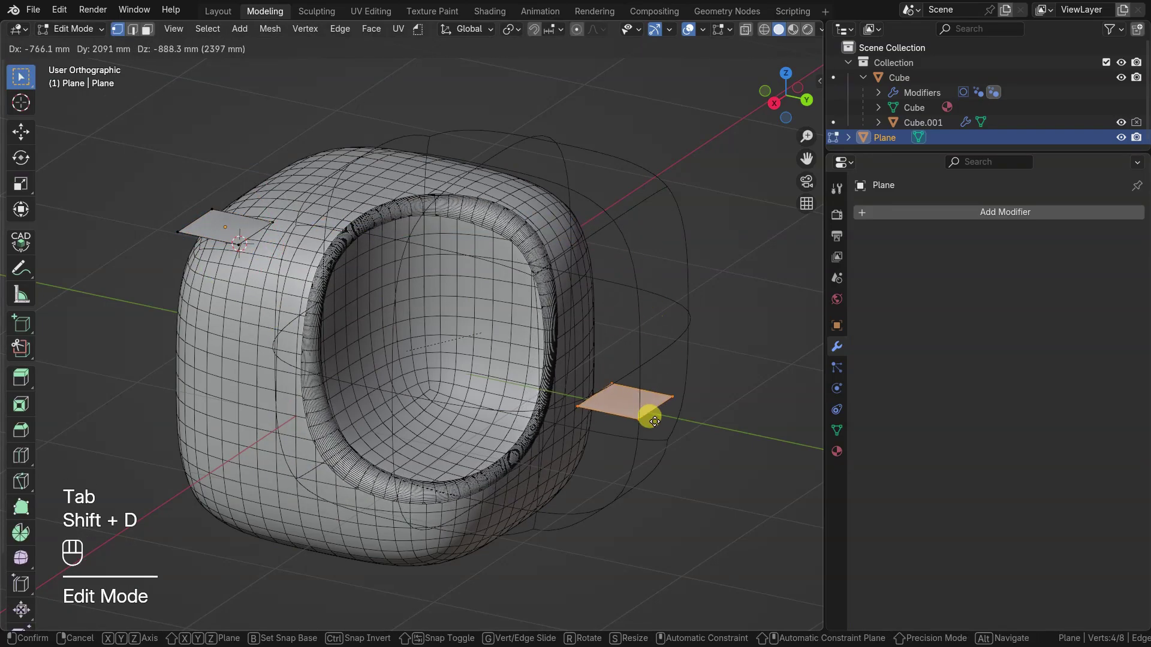
left_click(646, 427)
key("Tab")
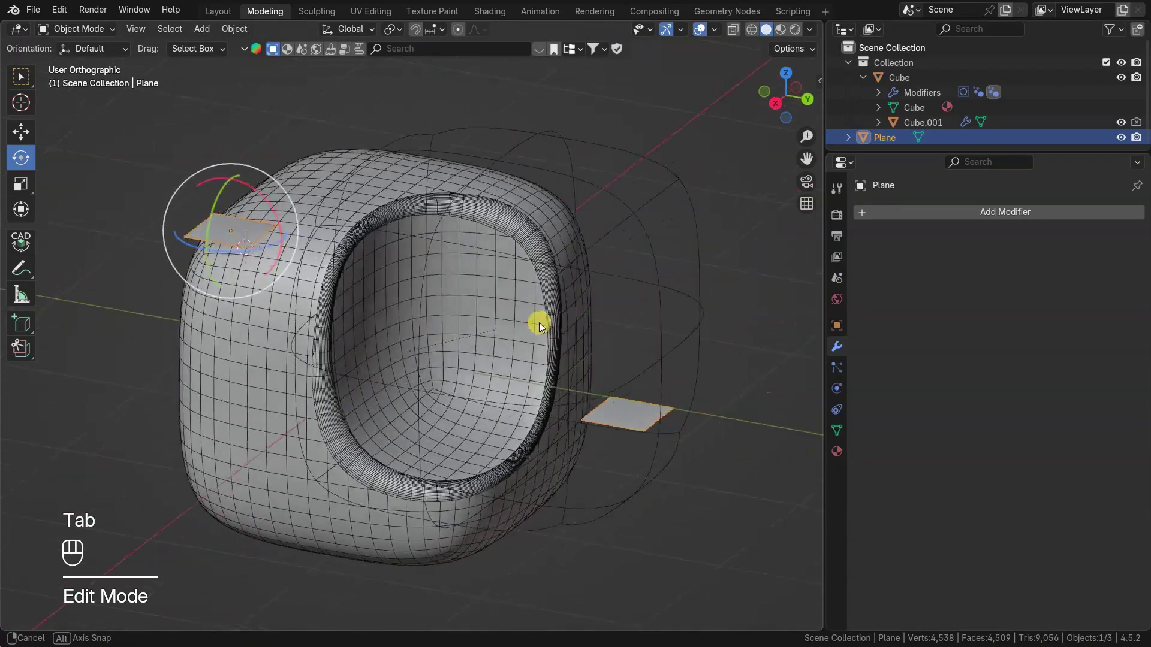
Switch to the long Cube.002 box example and start dragging its helper cube
left_click(416, 248)
key("g")
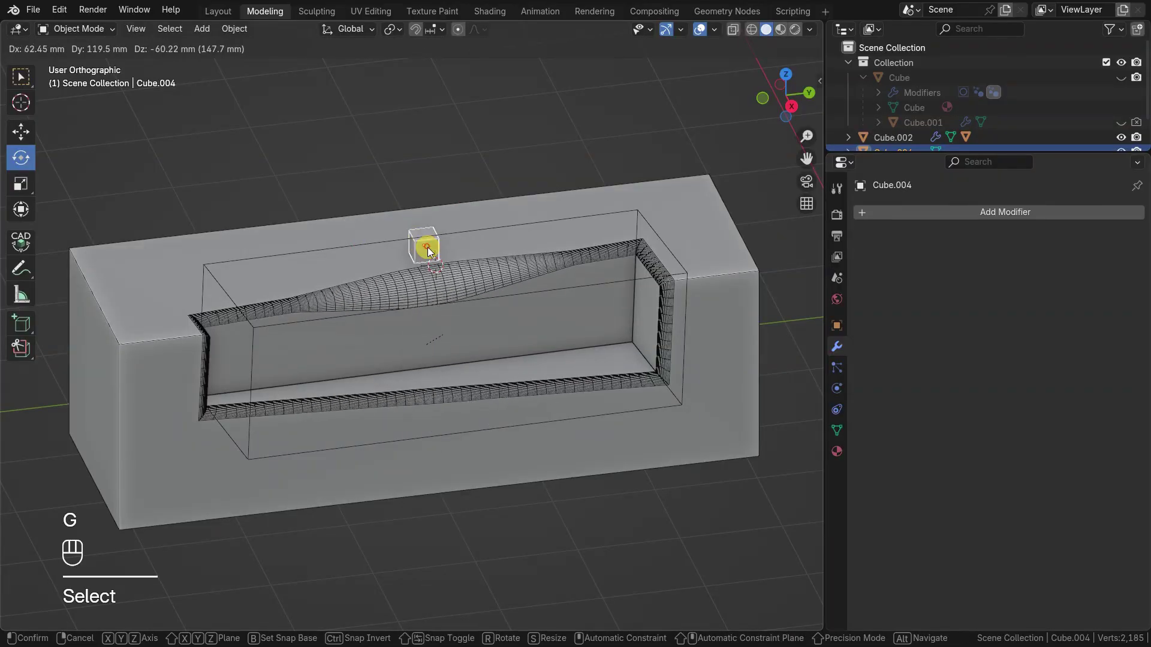
Set Cube.002's Variable Radius falloff type to Smooth
left_click(496, 280)
left_click_drag(474, 291, 487, 314)
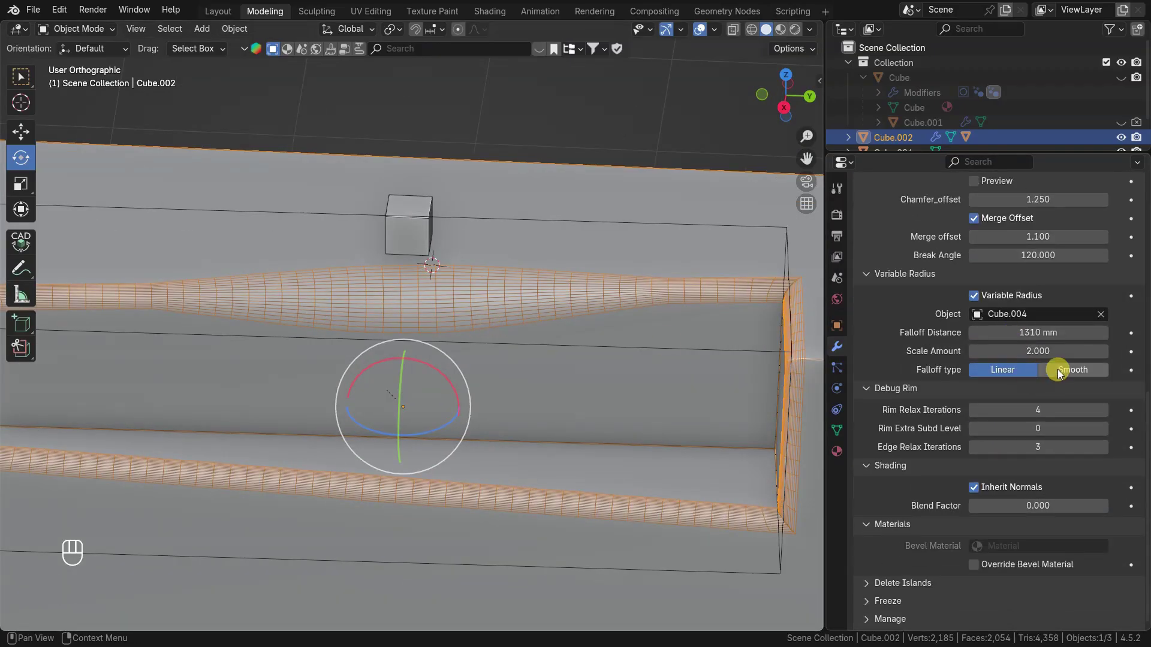
left_click(1059, 374)
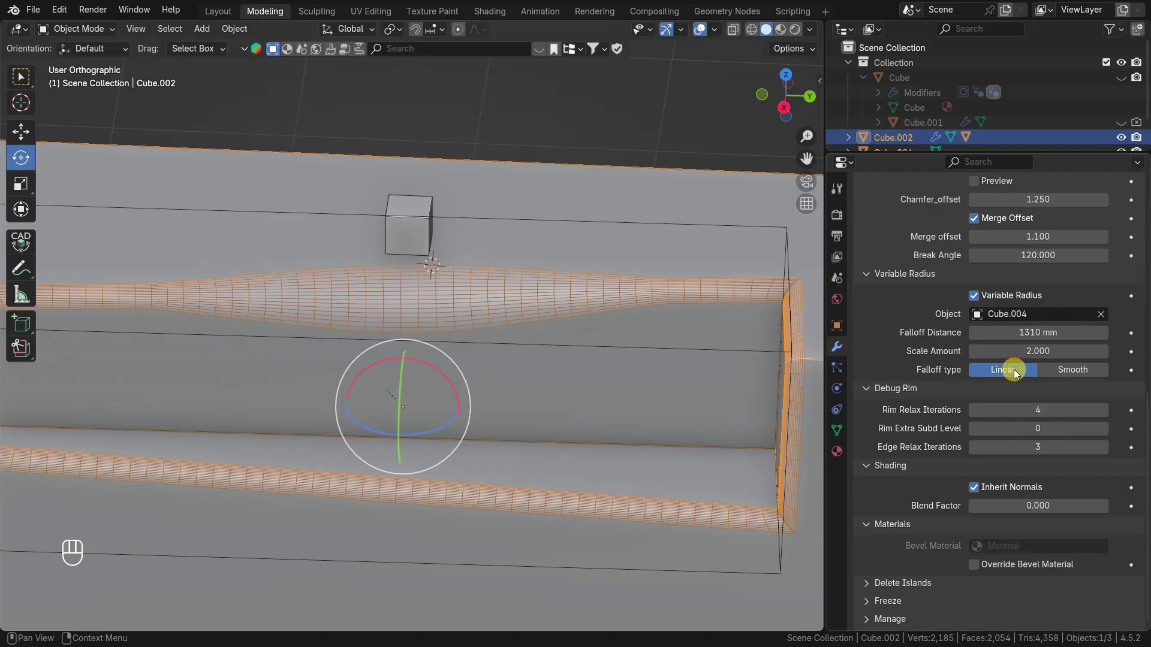
left_click(1074, 378)
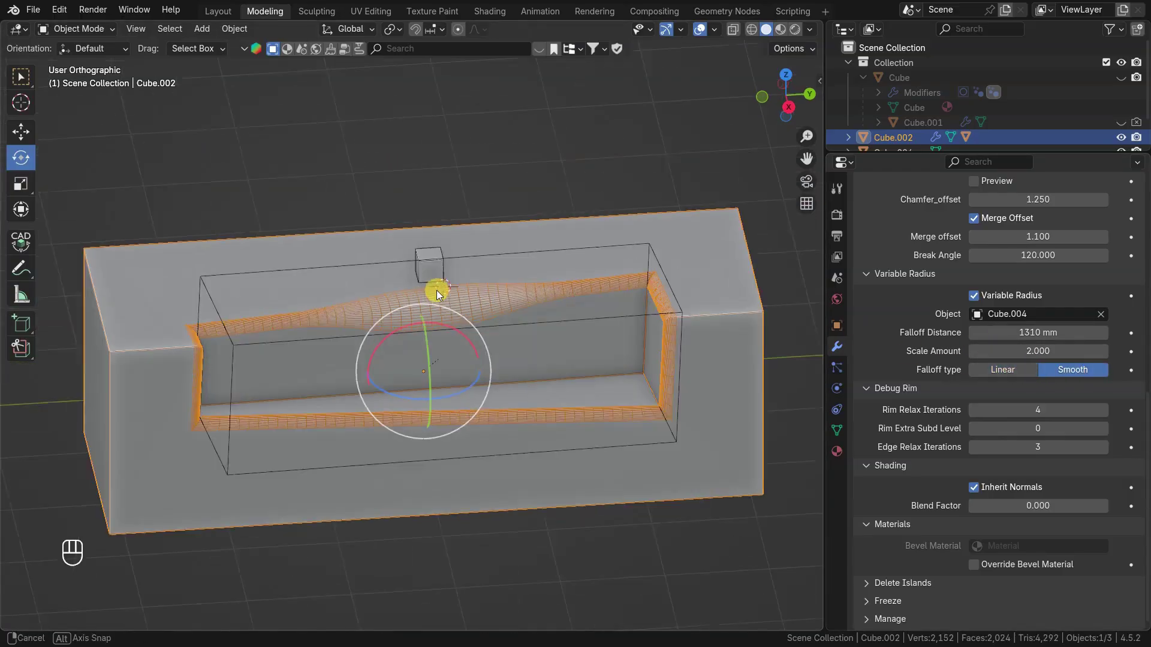
Move helper Cube.004 along the cut, above its top edge and down toward the lower rim
left_click(668, 253)
key("g")
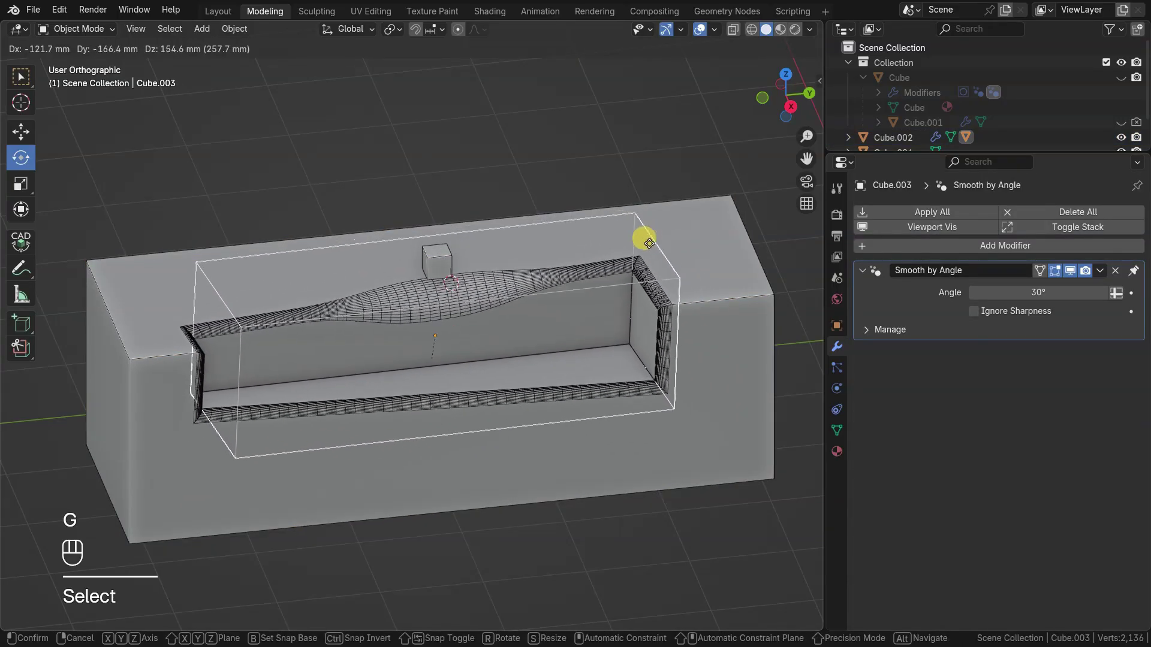
left_click(648, 246)
left_click(446, 261)
key("g")
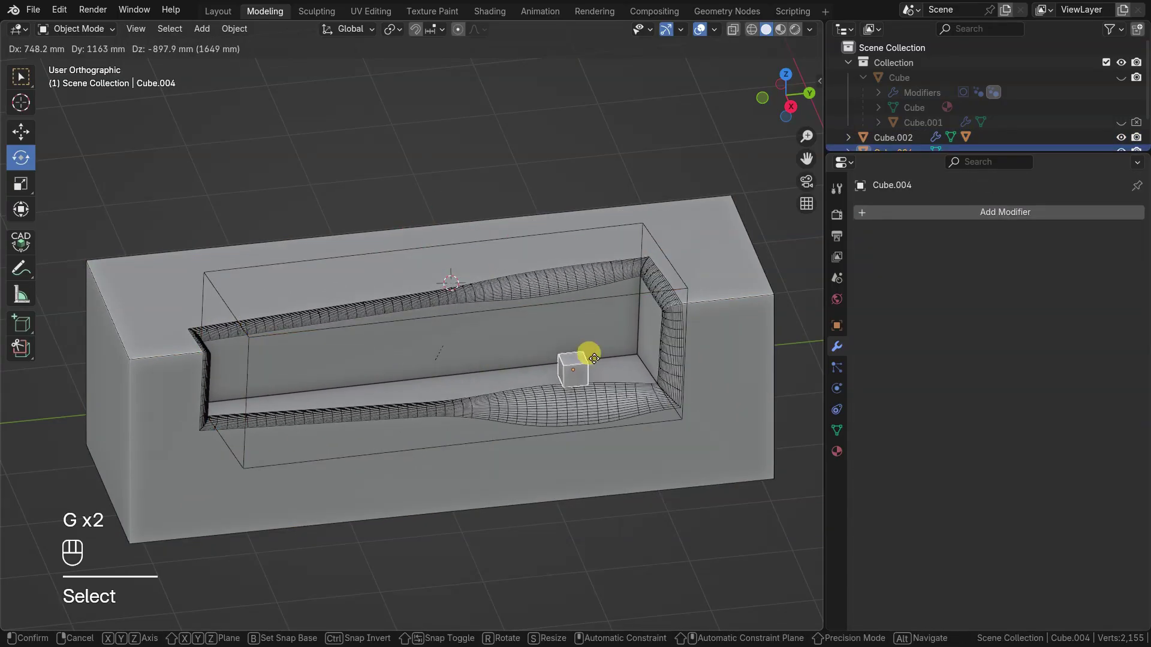